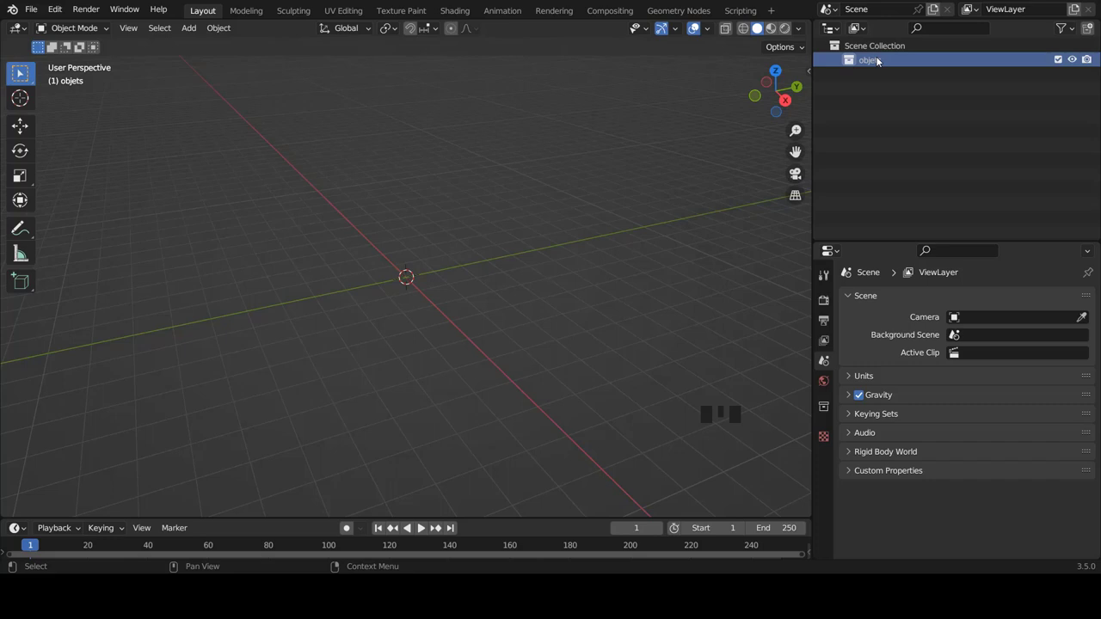
# Step: Create a chaises collection inside objets and add a chaises 1 sub-collection under it
pyautogui.moveTo(881, 65); pyautogui.dragTo(890, 74)
pyautogui.click(890, 74)
pyautogui.moveTo(890, 74); pyautogui.dragTo(878, 113)
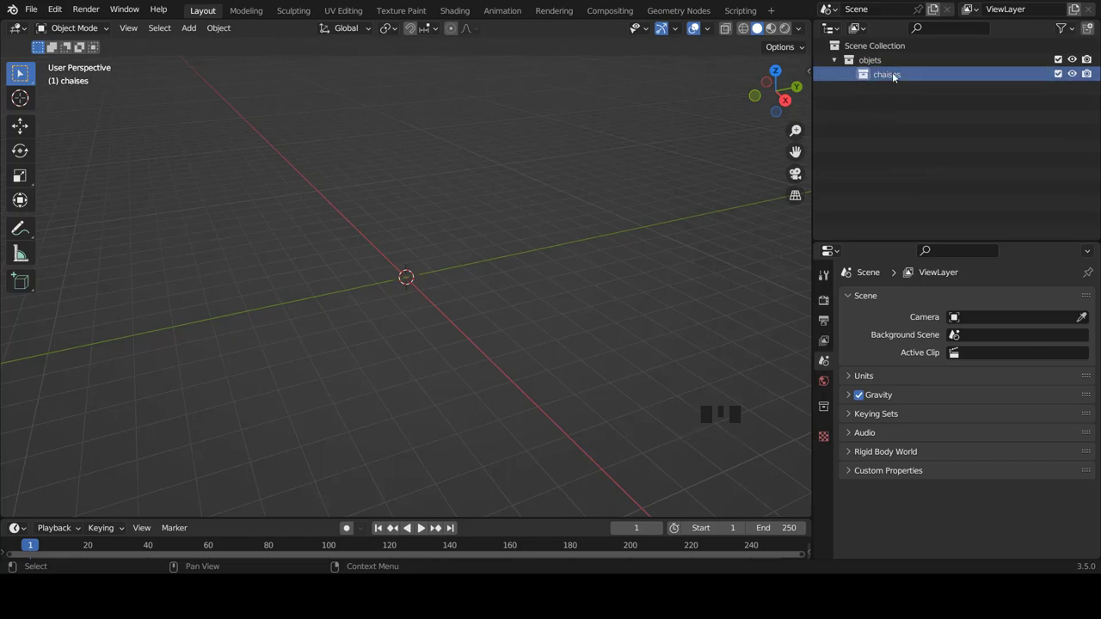
pyautogui.moveTo(893, 71); pyautogui.dragTo(905, 93)
pyautogui.click(904, 93)
pyautogui.moveTo(905, 93); pyautogui.dragTo(917, 117)
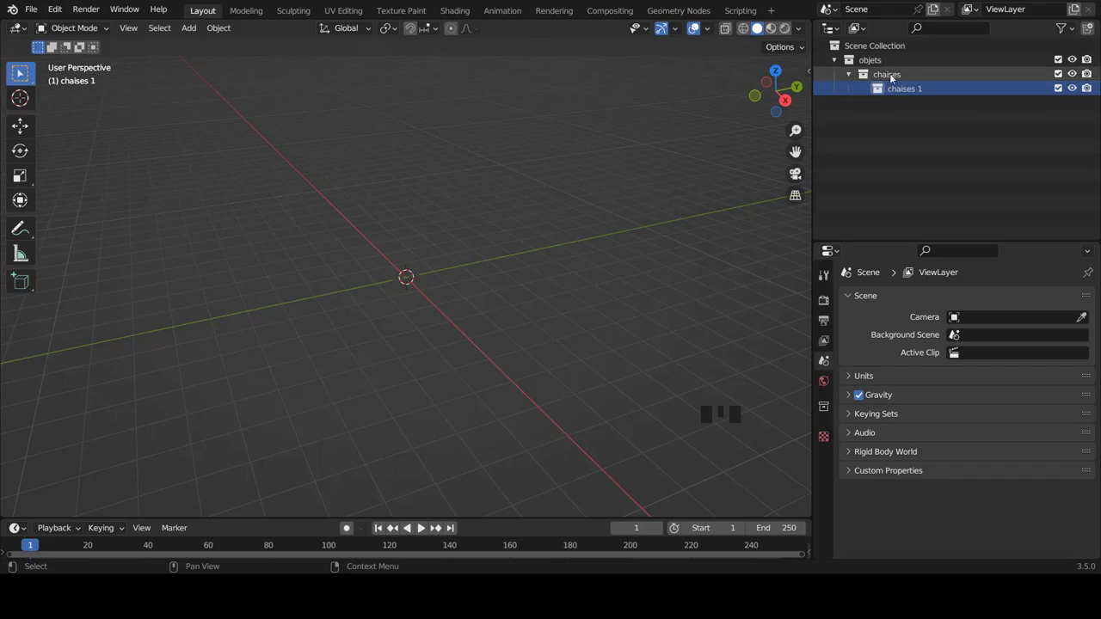
# Step: Add a chaises 2 sub-collection, tag objets red, and make chaises 1 the active collection
pyautogui.click(901, 77)
pyautogui.moveTo(901, 76); pyautogui.dragTo(904, 94)
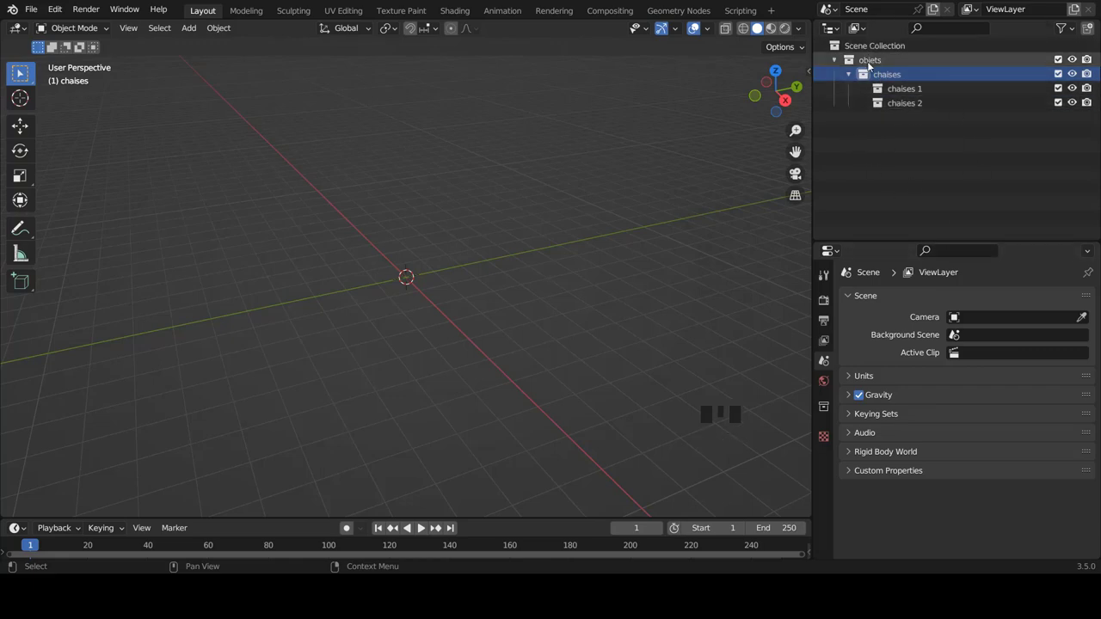
pyautogui.click(873, 65)
pyautogui.moveTo(880, 61); pyautogui.dragTo(776, 286)
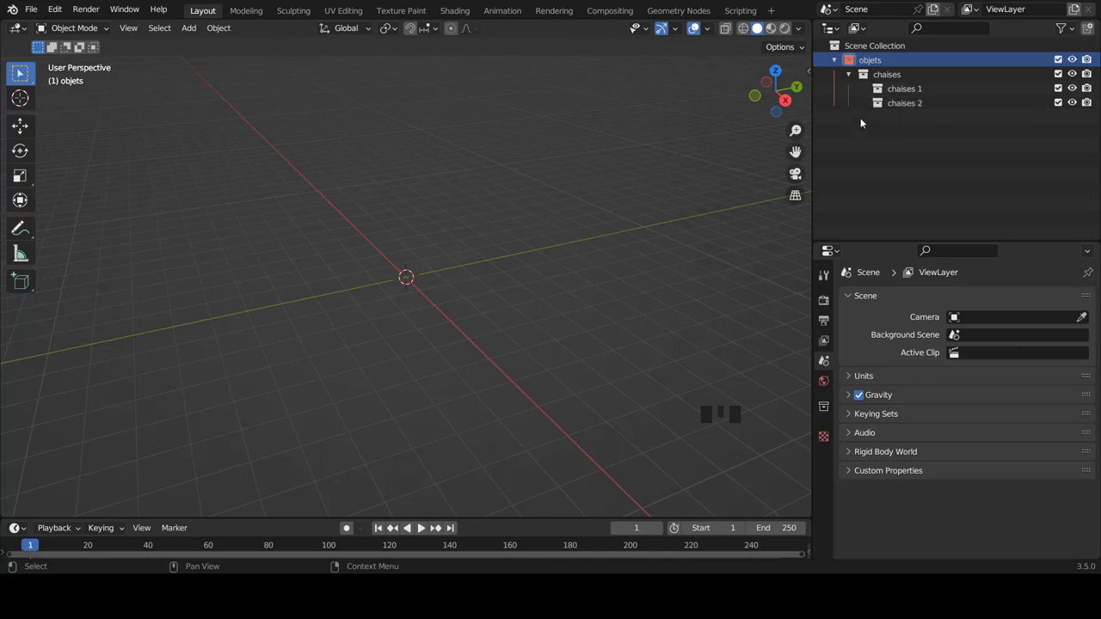
pyautogui.click(910, 94)
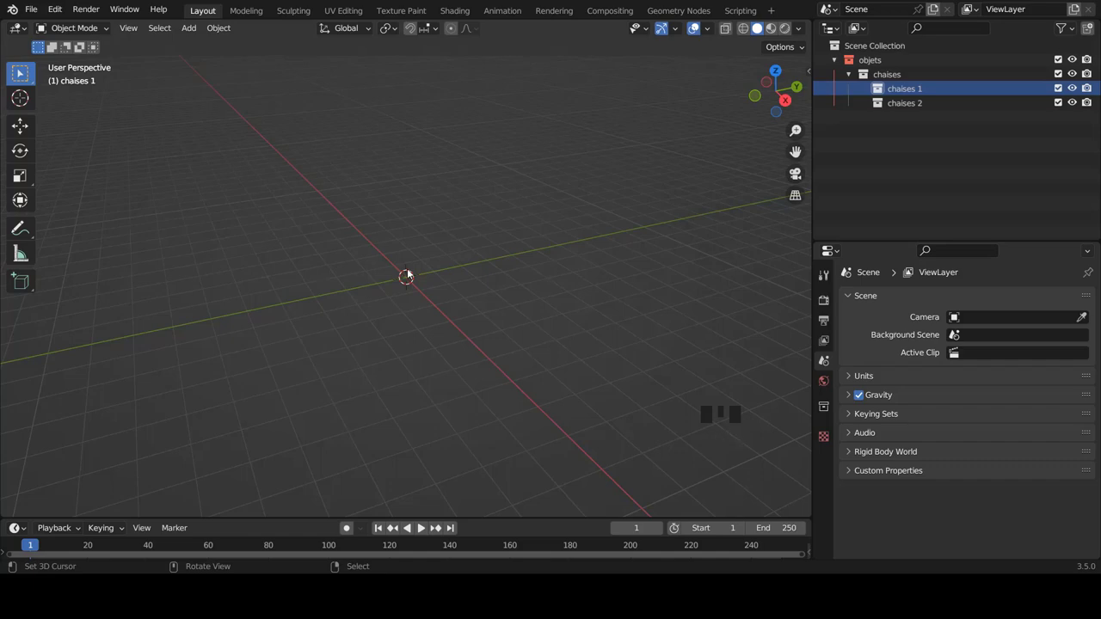
# Step: From the front view, add a 16-vertex mesh cylinder into the chaises 1 collection
pyautogui.press('KP_1')
pyautogui.scroll(-3)
pyautogui.click(431, 219)
pyautogui.press('shift+a')
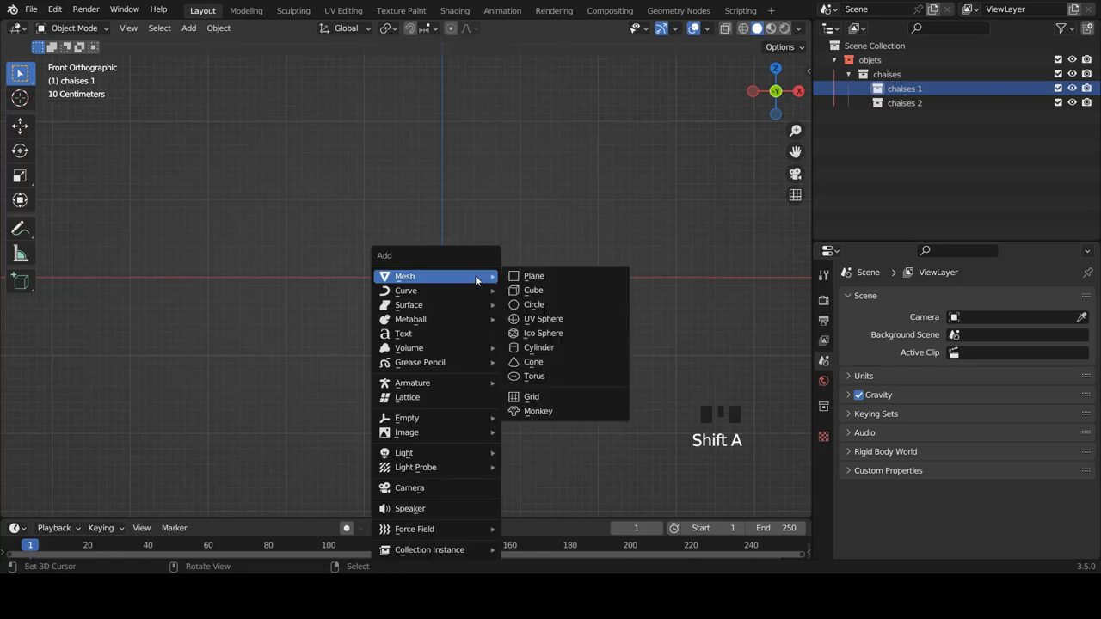
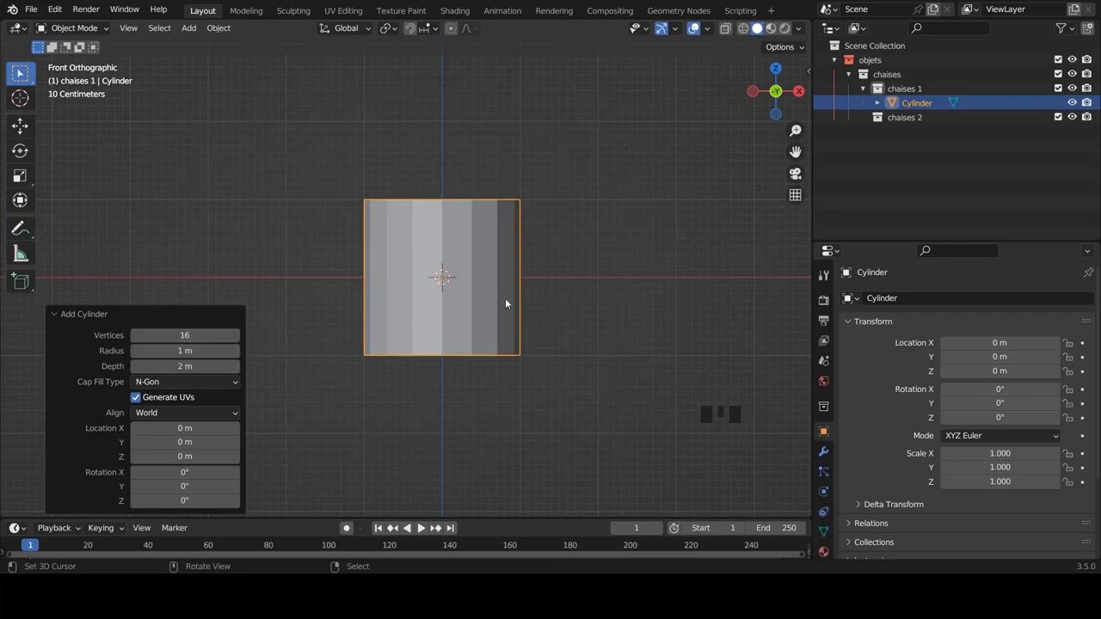
pyautogui.rightClick(510, 302)
pyautogui.scroll(3)
# Step: Add a Subdivision Surface modifier to the cylinder with viewport levels set to 2
pyautogui.click(828, 451)
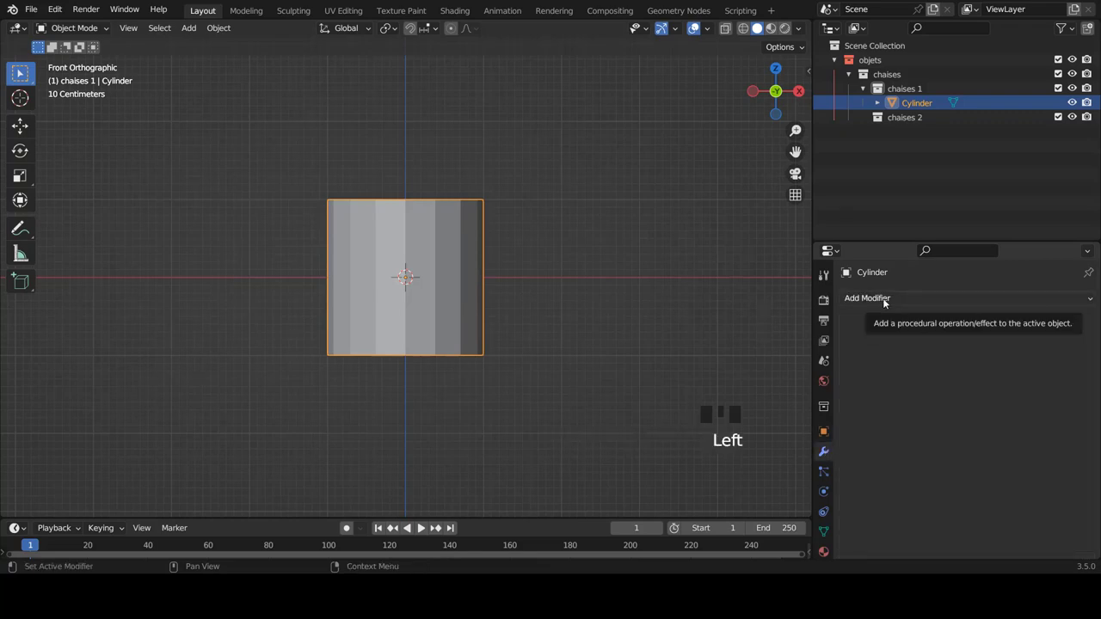
pyautogui.moveTo(887, 303); pyautogui.dragTo(1047, 400)
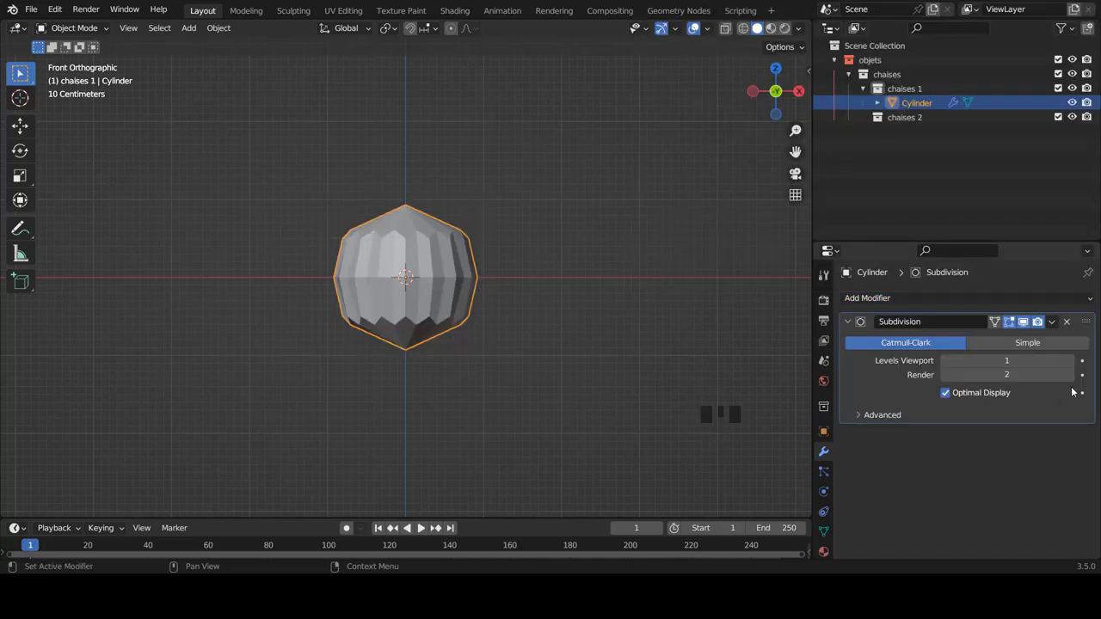
pyautogui.moveTo(1074, 360); pyautogui.dragTo(451, 285)
pyautogui.scroll(3)
pyautogui.scroll(3)
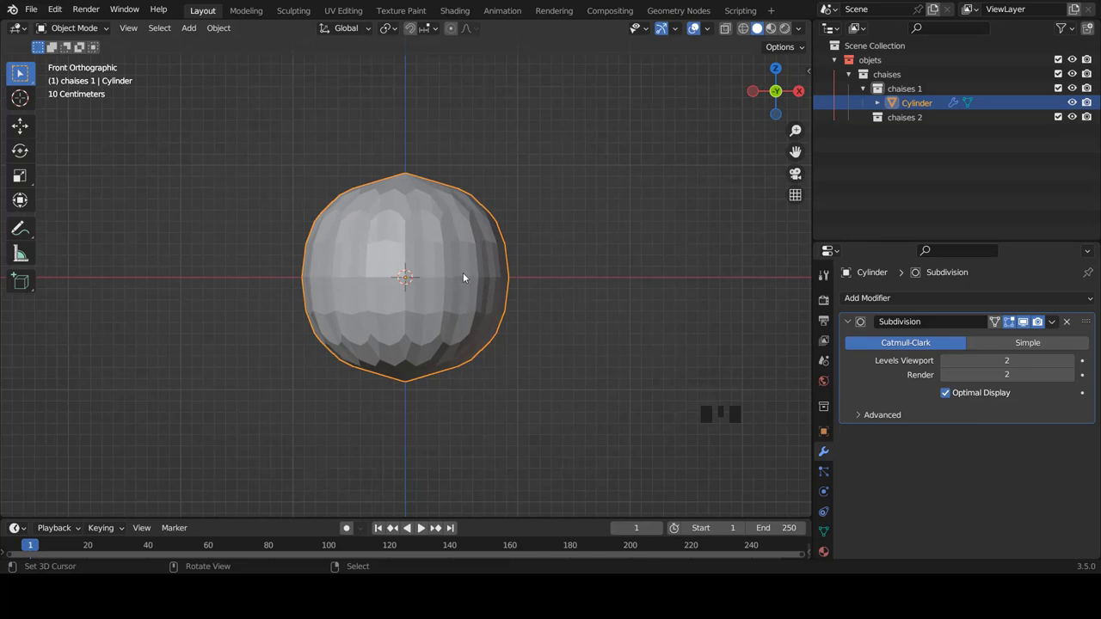
# Step: Squash the cylinder to about half height and add edge loops tightening its top and bottom rims
pyautogui.press('Tab')
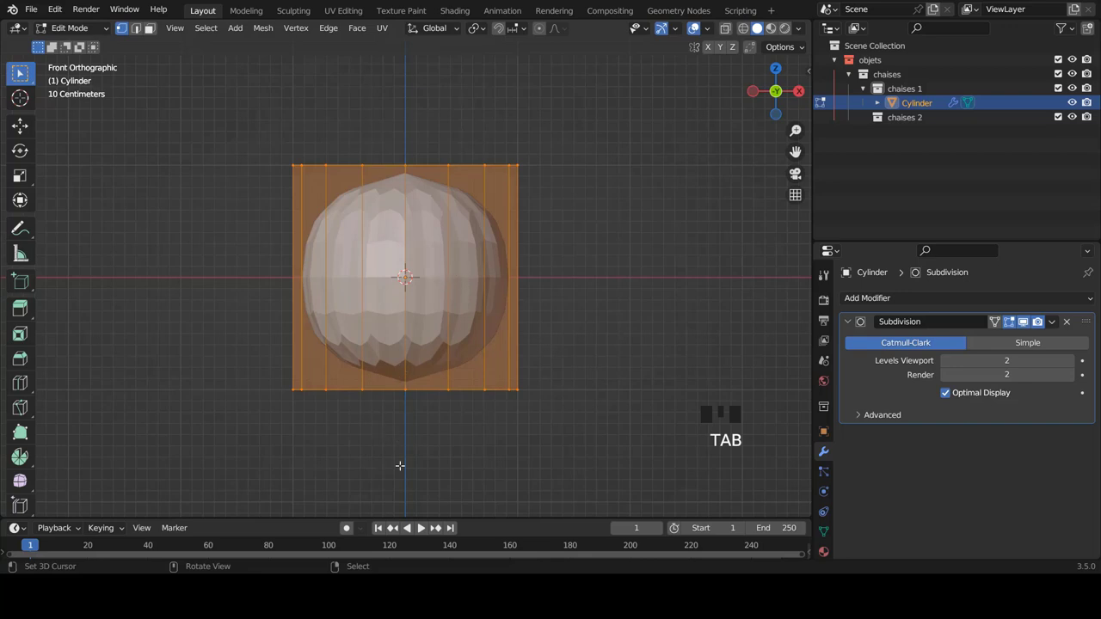
pyautogui.press('s')
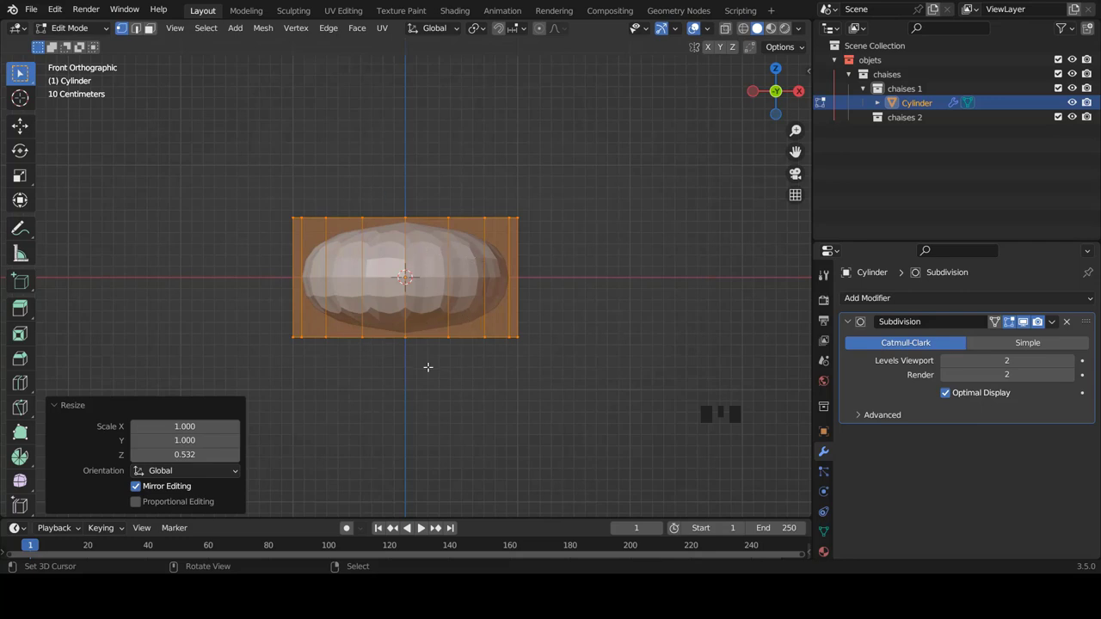
pyautogui.press('ctrl+r')
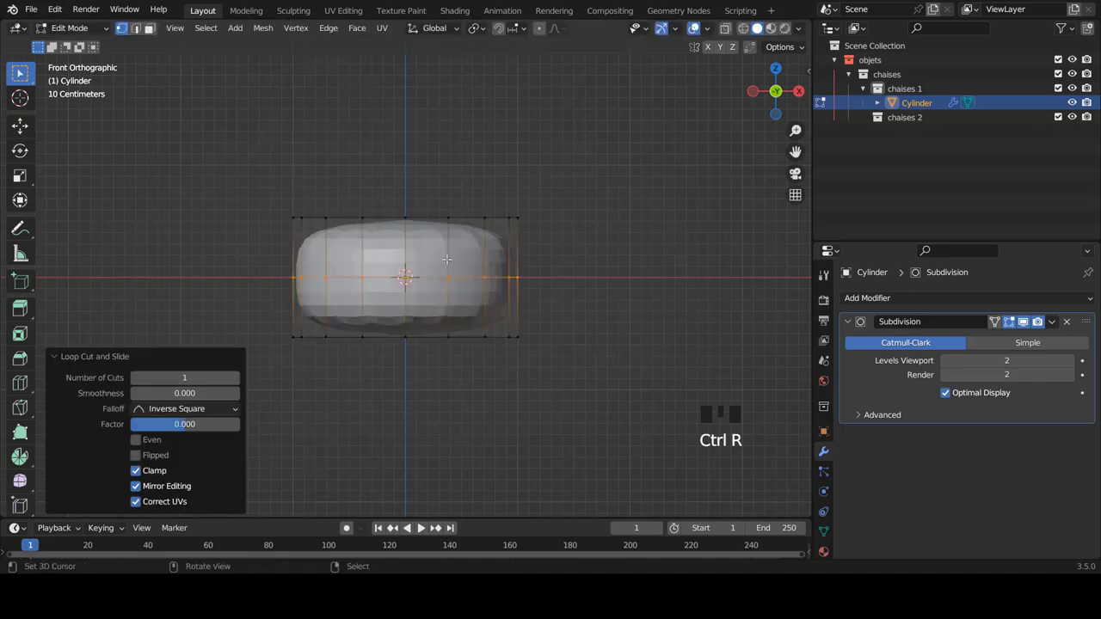
pyautogui.scroll(3)
pyautogui.scroll(-3)
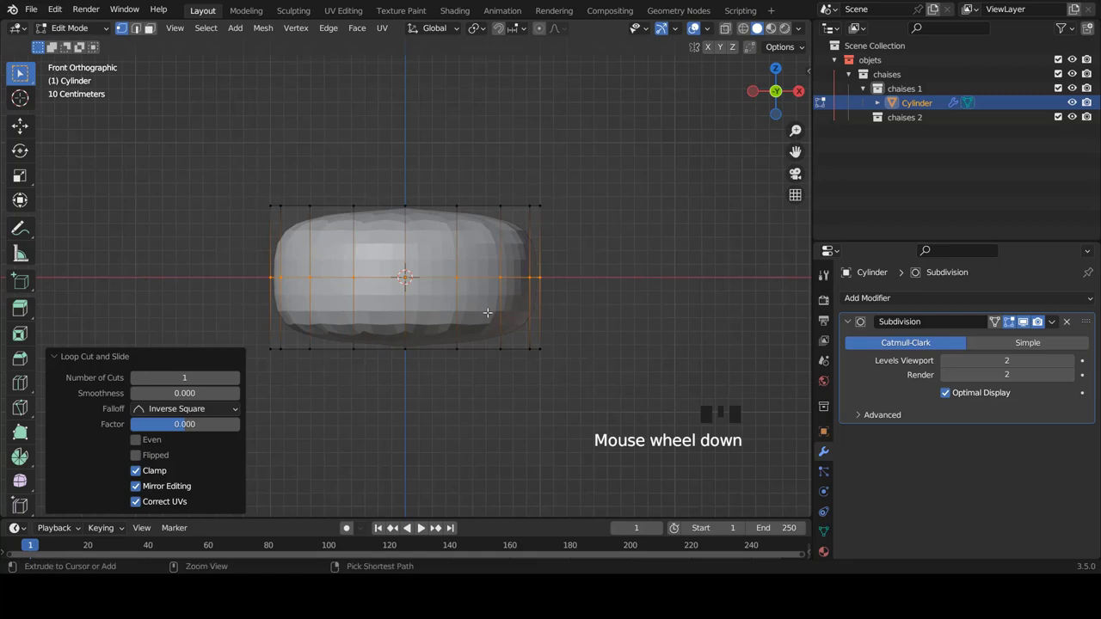
pyautogui.press('ctrl+r')
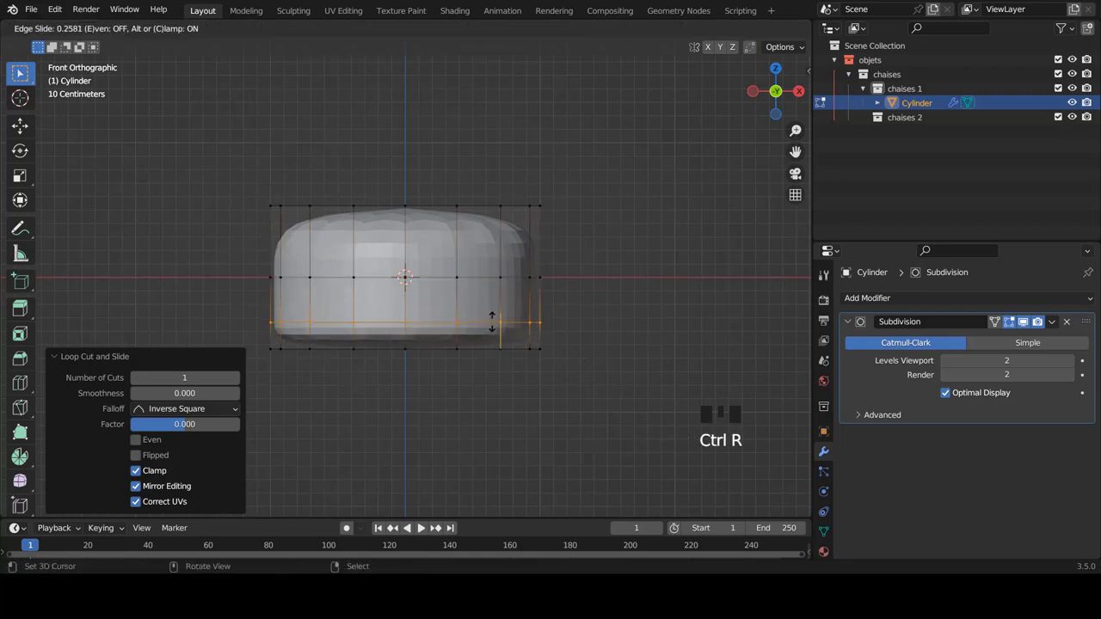
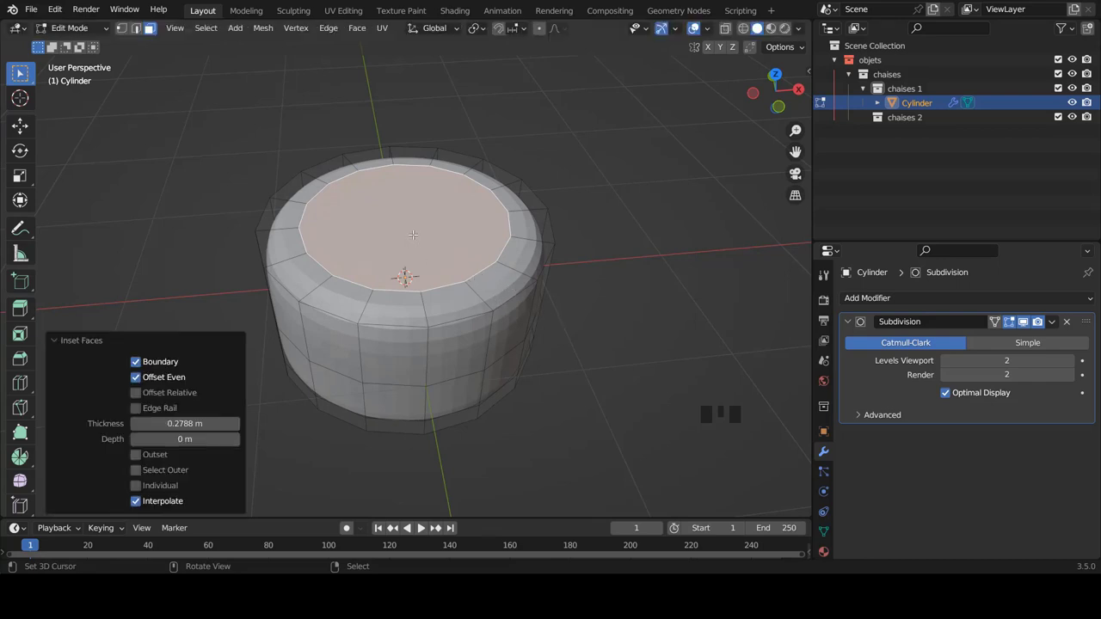
# Step: Extrude the inset top face down into a shallow dish, inset and shrink its centre, and return to Object Mode
pyautogui.press('e')
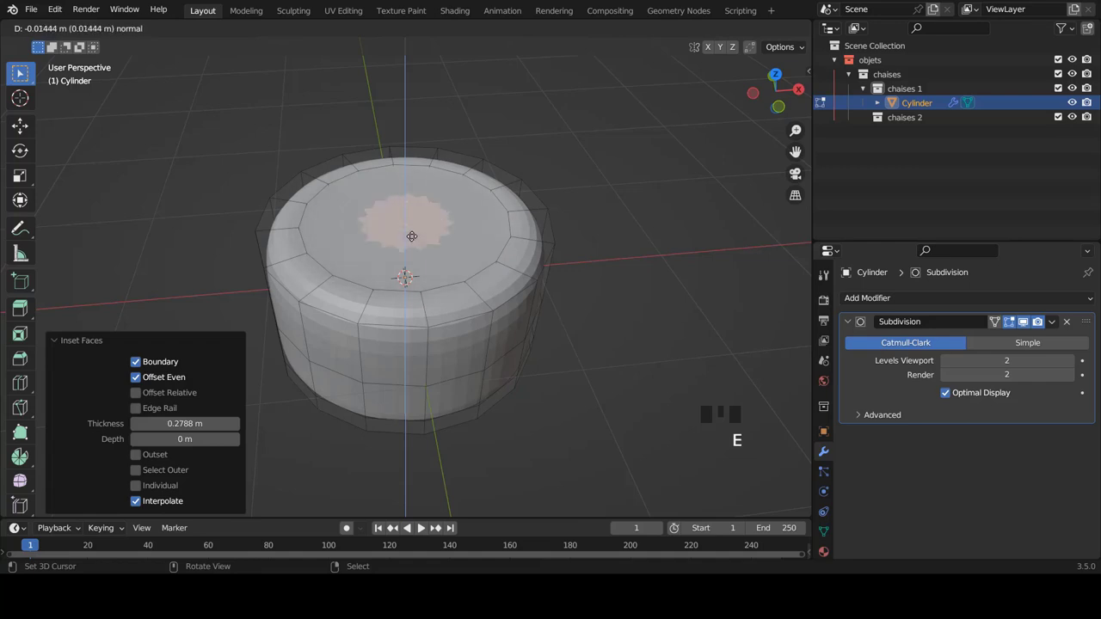
pyautogui.press('e')
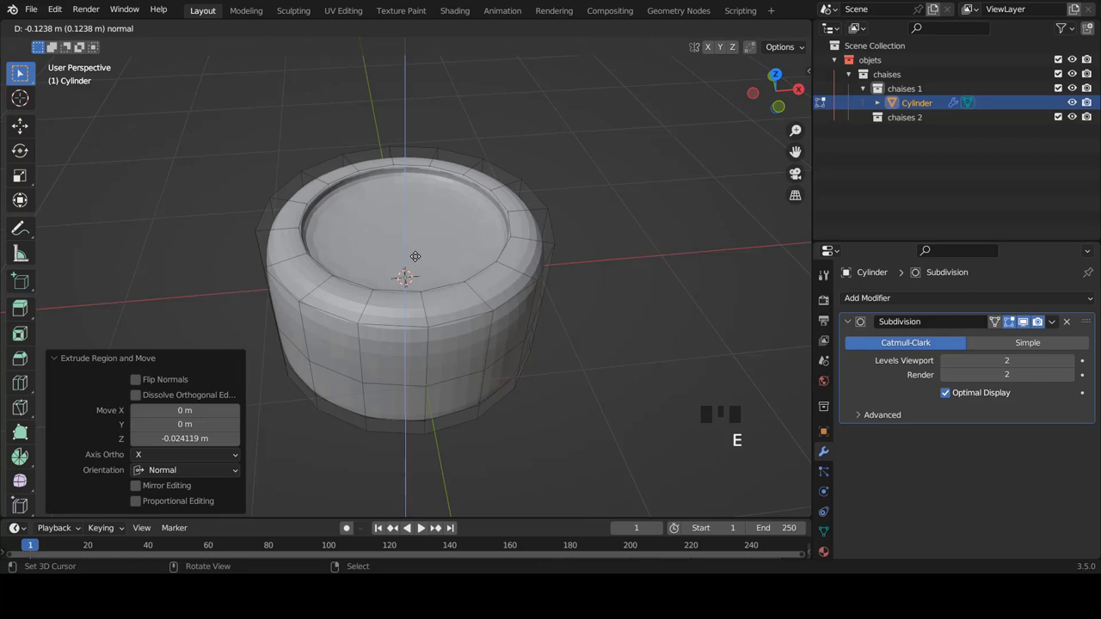
pyautogui.press('e')
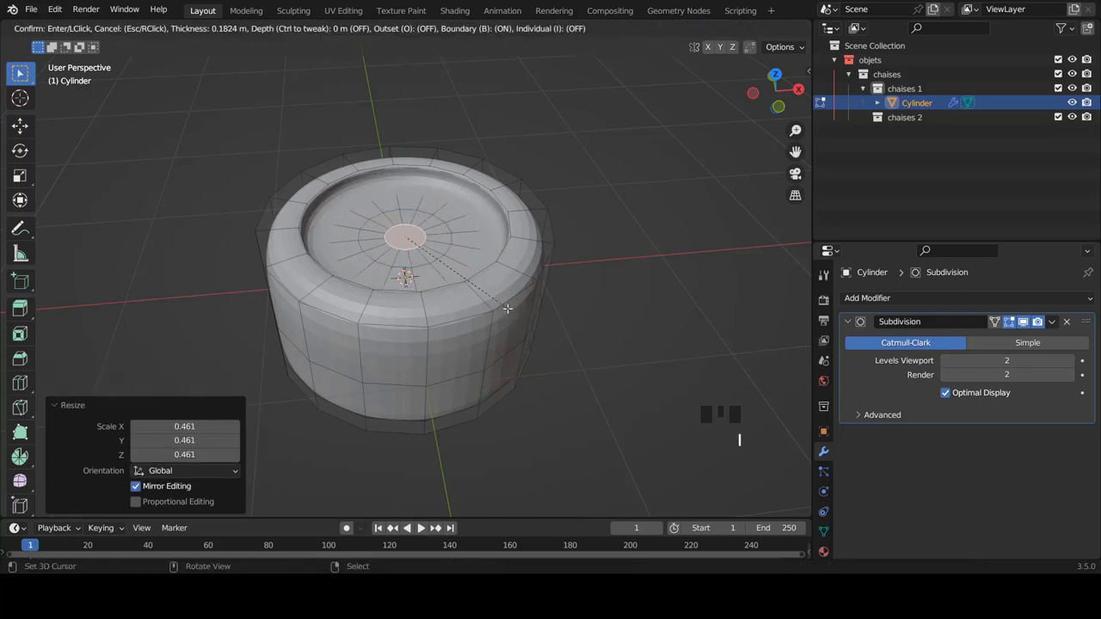
pyautogui.press('Tab')
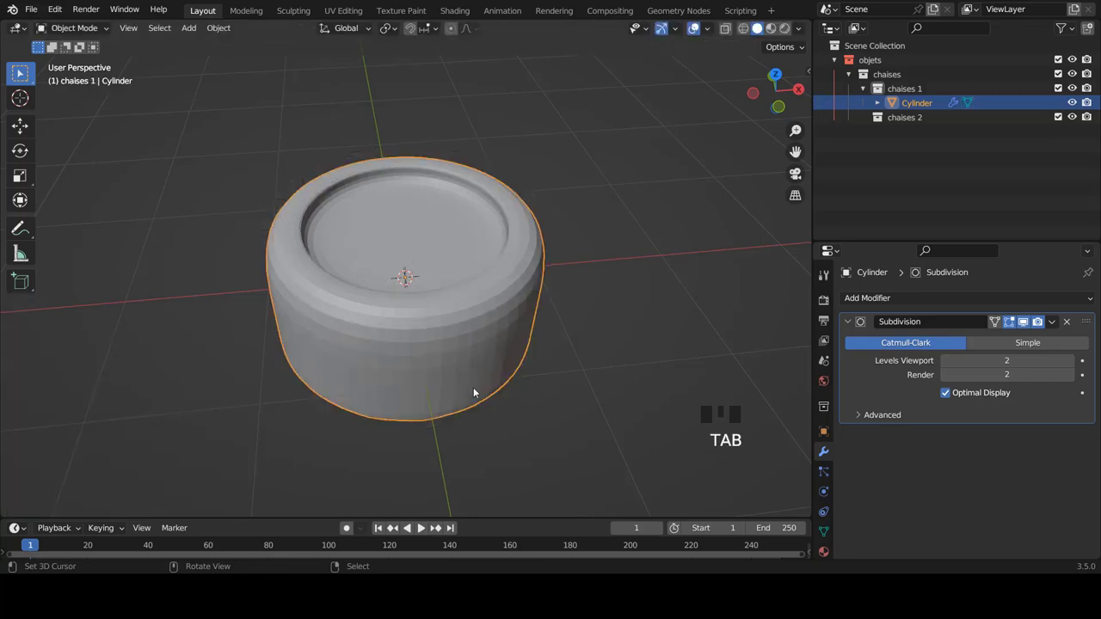
pyautogui.press('KP_1')
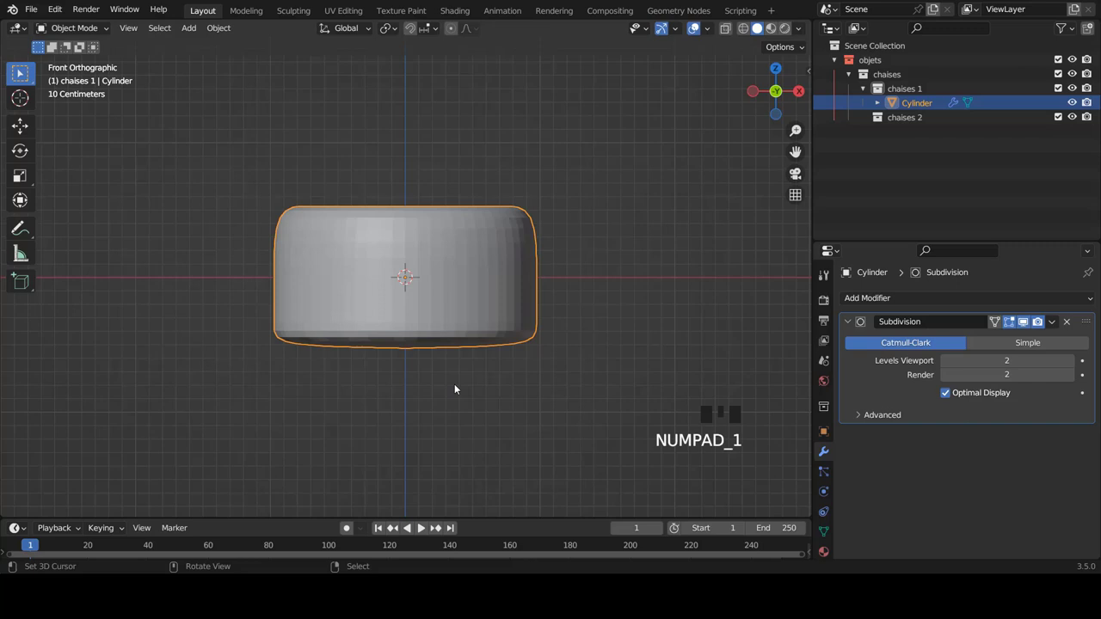
# Step: Pull the cushion's bottom vertex rows upward to thin it and give it smooth shading
pyautogui.press('Tab')
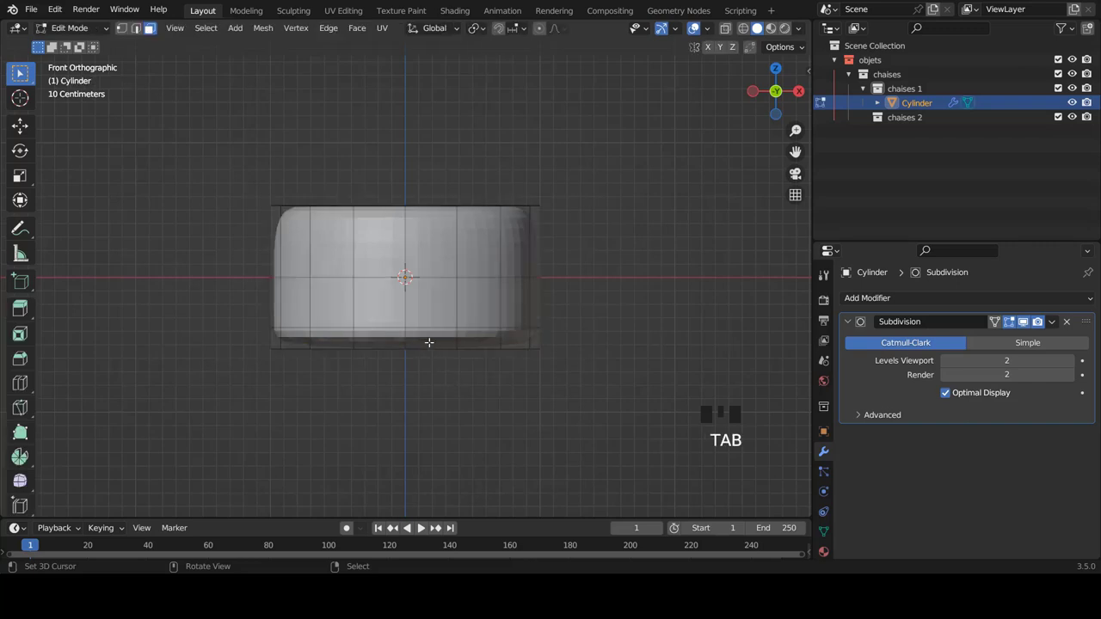
pyautogui.press('ctrl+Tab')
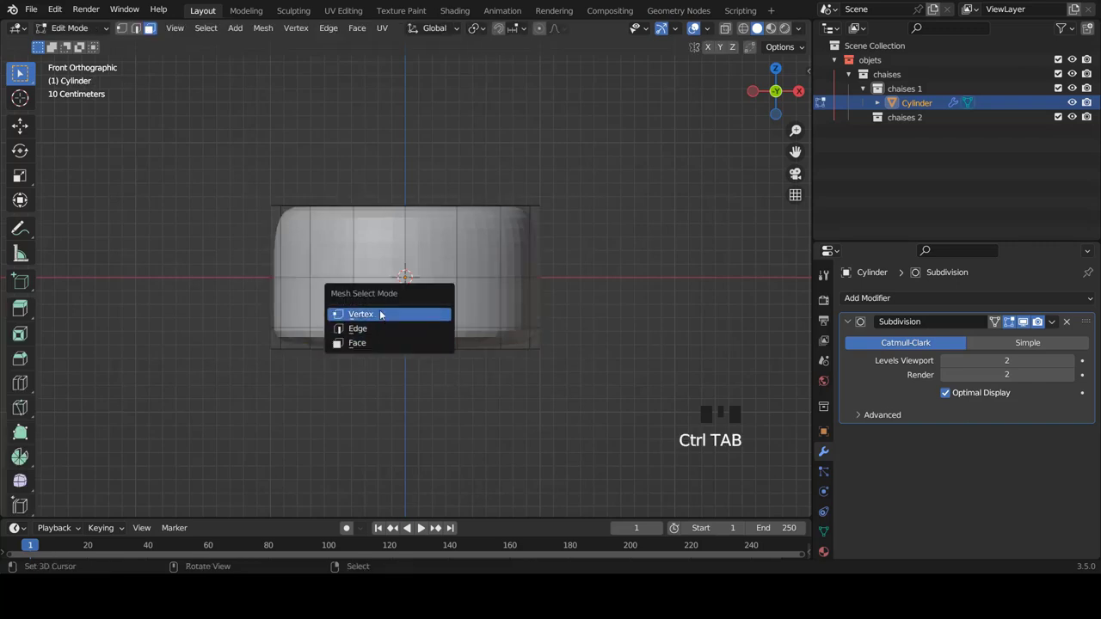
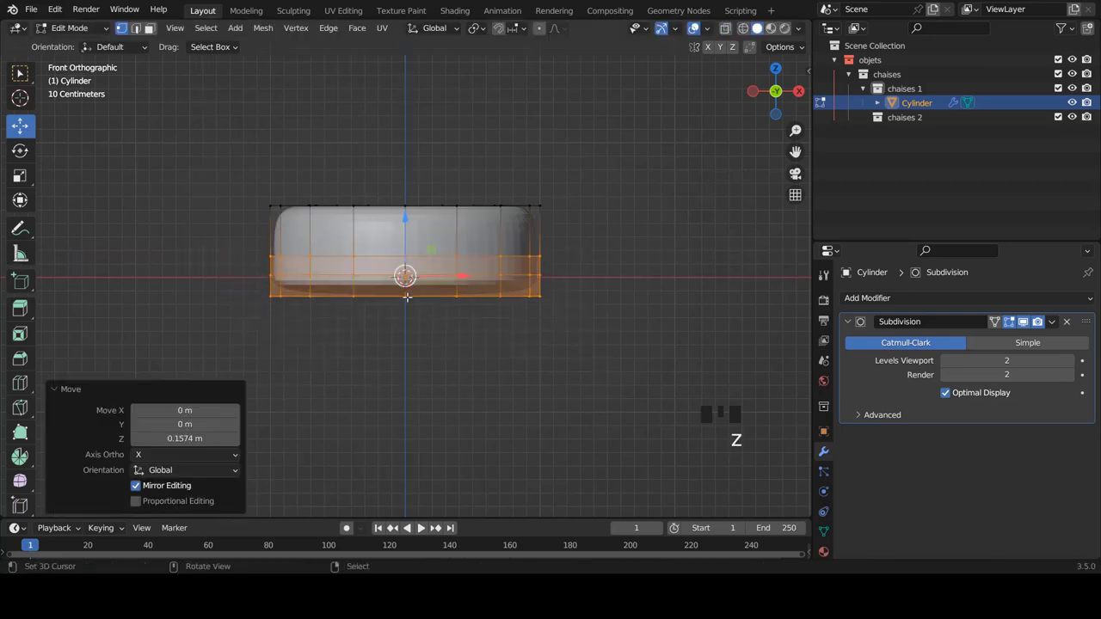
pyautogui.press('Tab')
pyautogui.moveTo(424, 246); pyautogui.dragTo(446, 279)
pyautogui.press('w')
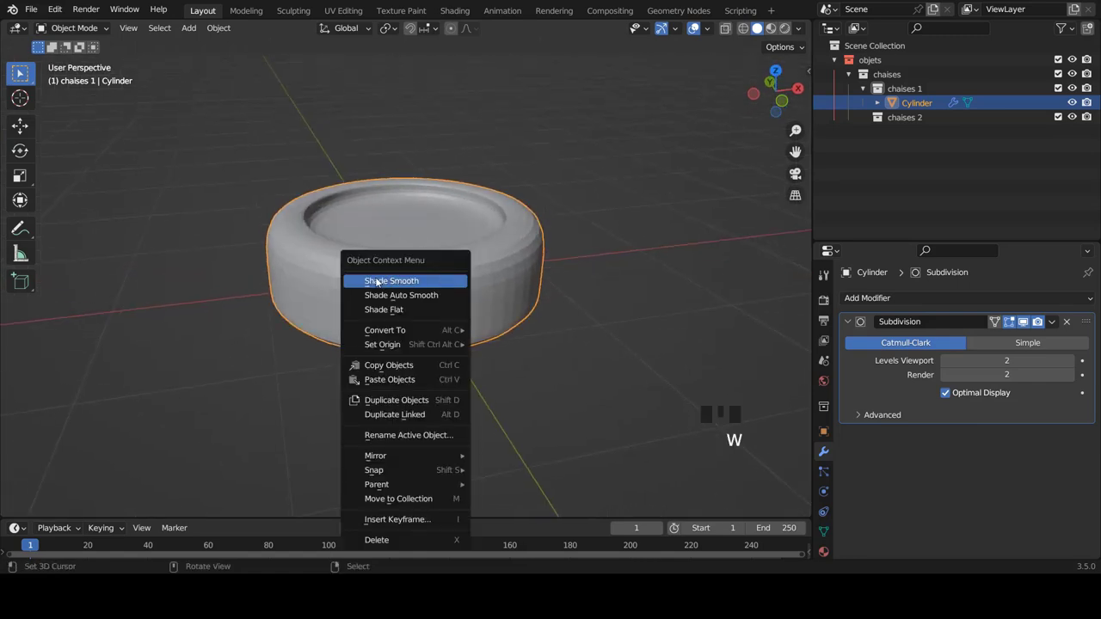
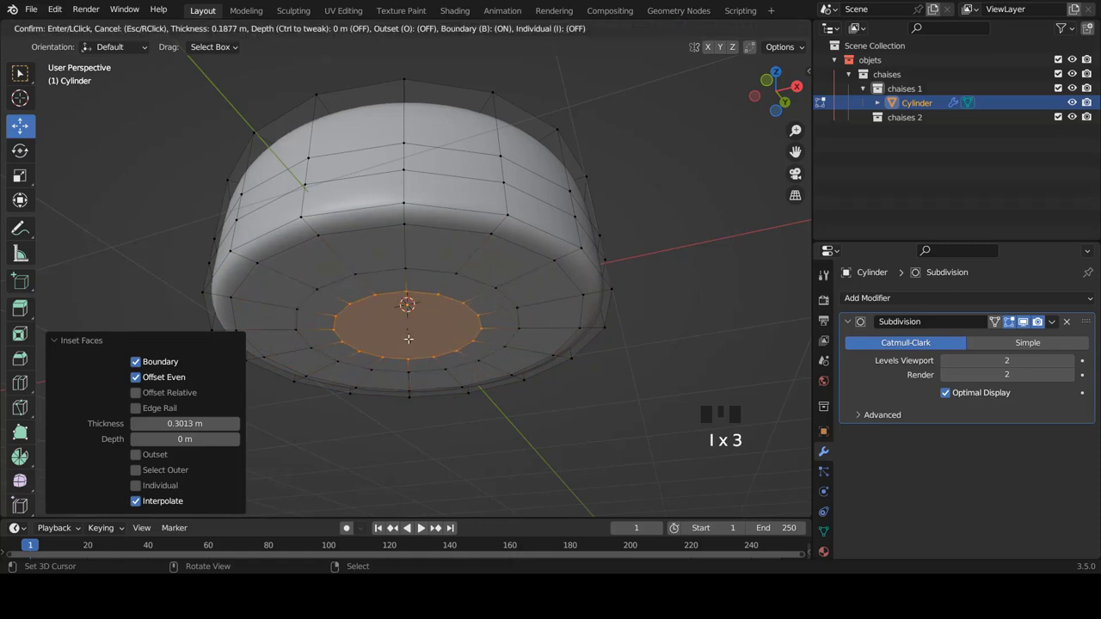
# Step: In X-ray front view, box-select the cushion's upper vertex rows and move them down into a sunken top
pyautogui.press('Tab')
pyautogui.scroll(-3)
pyautogui.moveTo(429, 239); pyautogui.dragTo(415, 279)
pyautogui.press('KP_1')
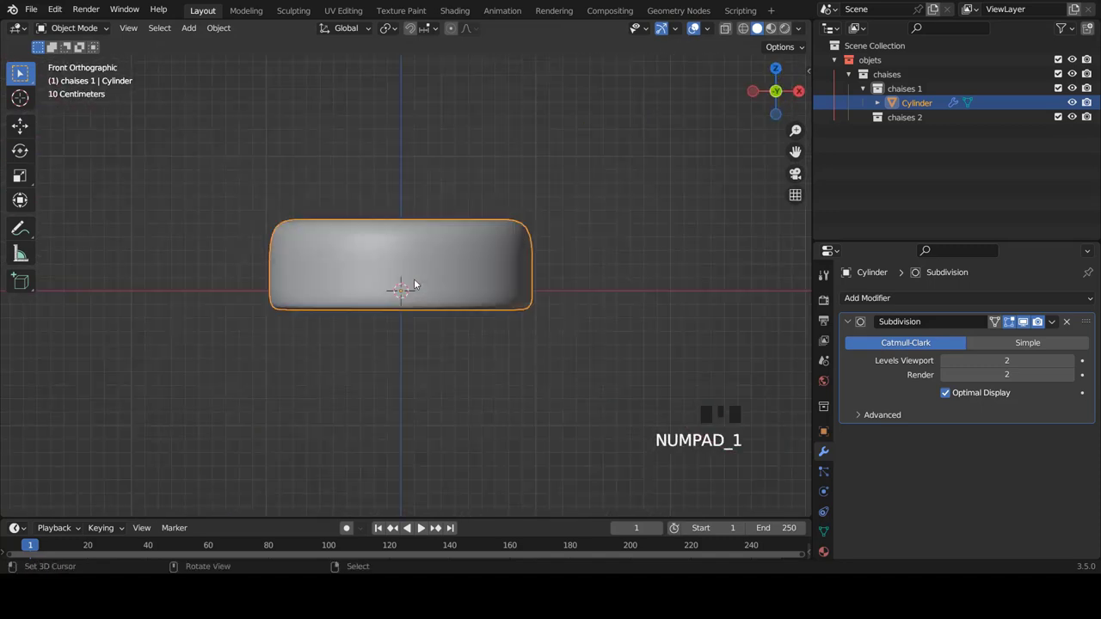
pyautogui.scroll(3)
pyautogui.press('Tab')
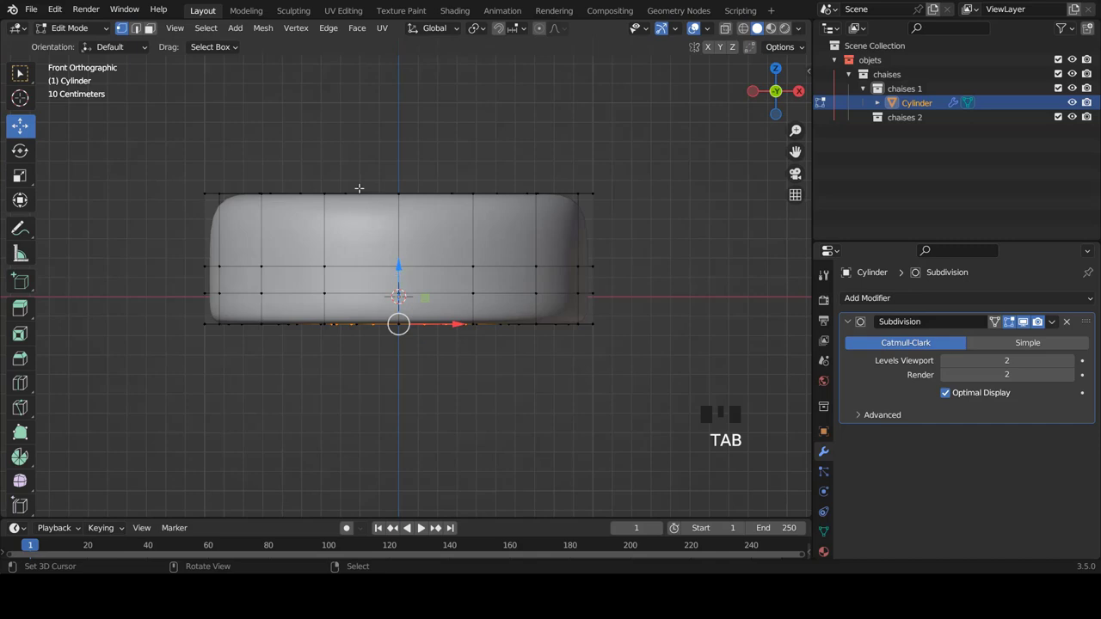
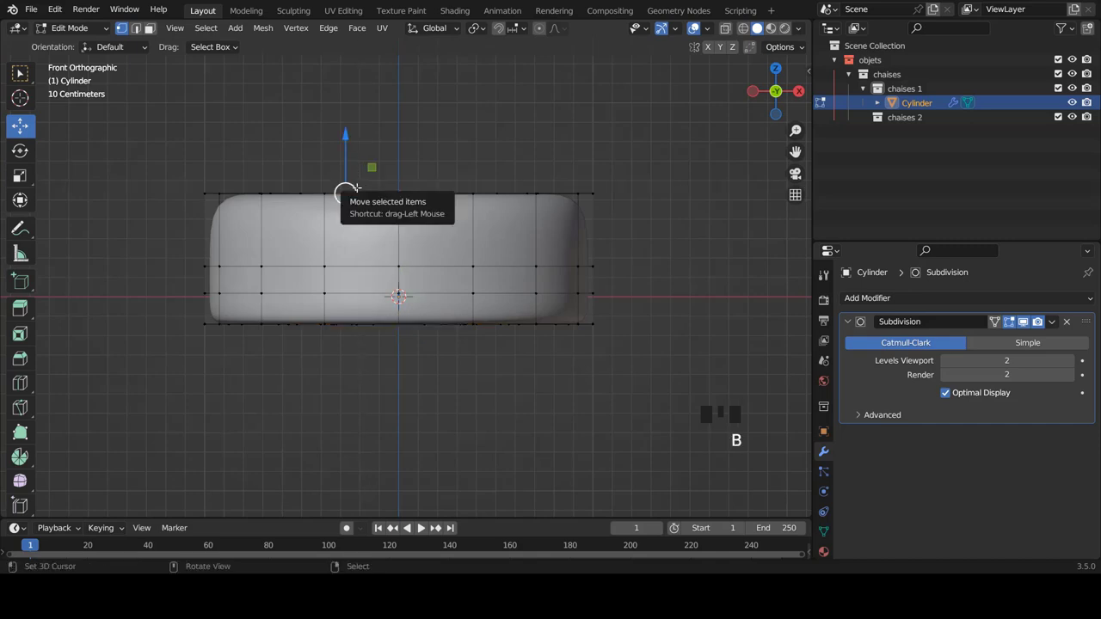
pyautogui.press('z')
pyautogui.press('b')
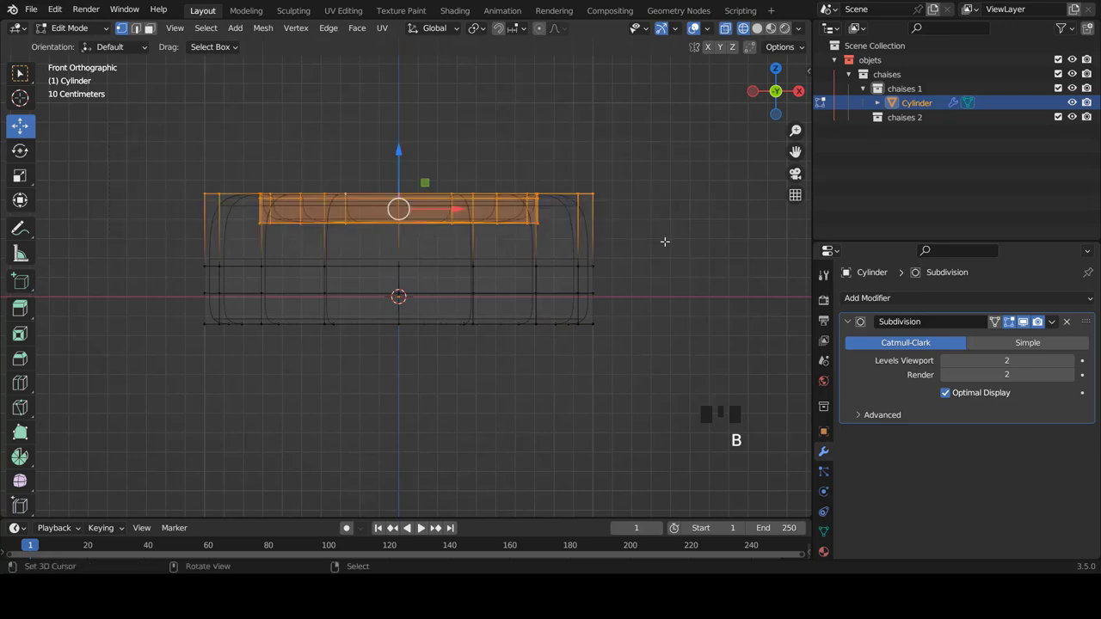
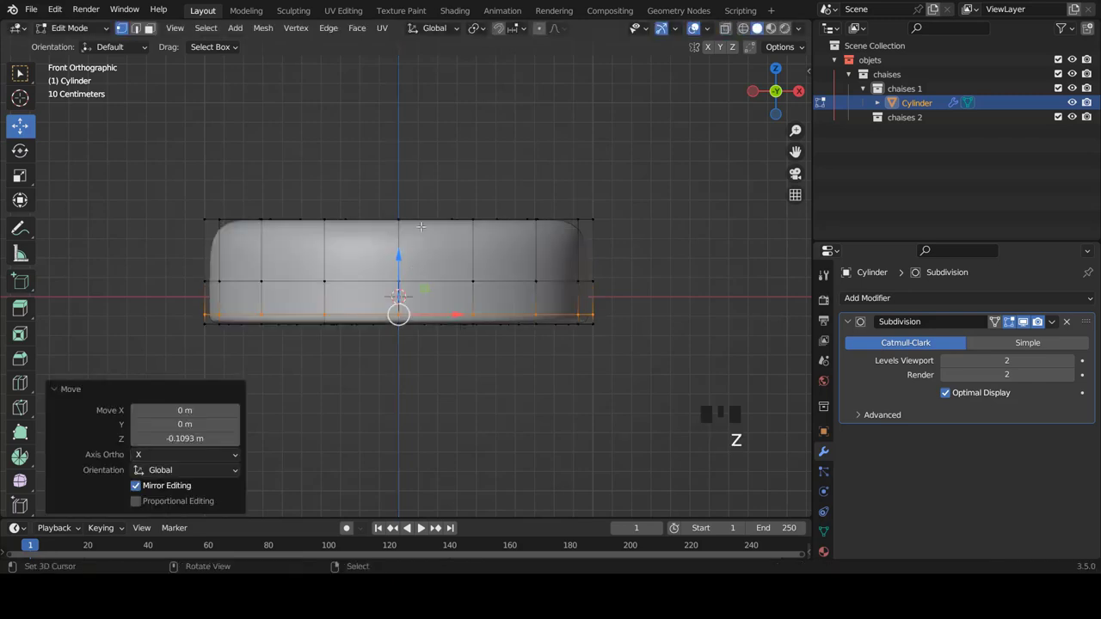
pyautogui.press('Tab')
# Step: Inspect the sunken top and scale the whole seat uniformly to about 1.505
pyautogui.scroll(-3)
pyautogui.moveTo(431, 242); pyautogui.dragTo(549, 261)
pyautogui.press('a')
pyautogui.scroll(-3)
pyautogui.moveTo(537, 300); pyautogui.dragTo(431, 272)
pyautogui.rightClick(434, 276)
pyautogui.press('s')
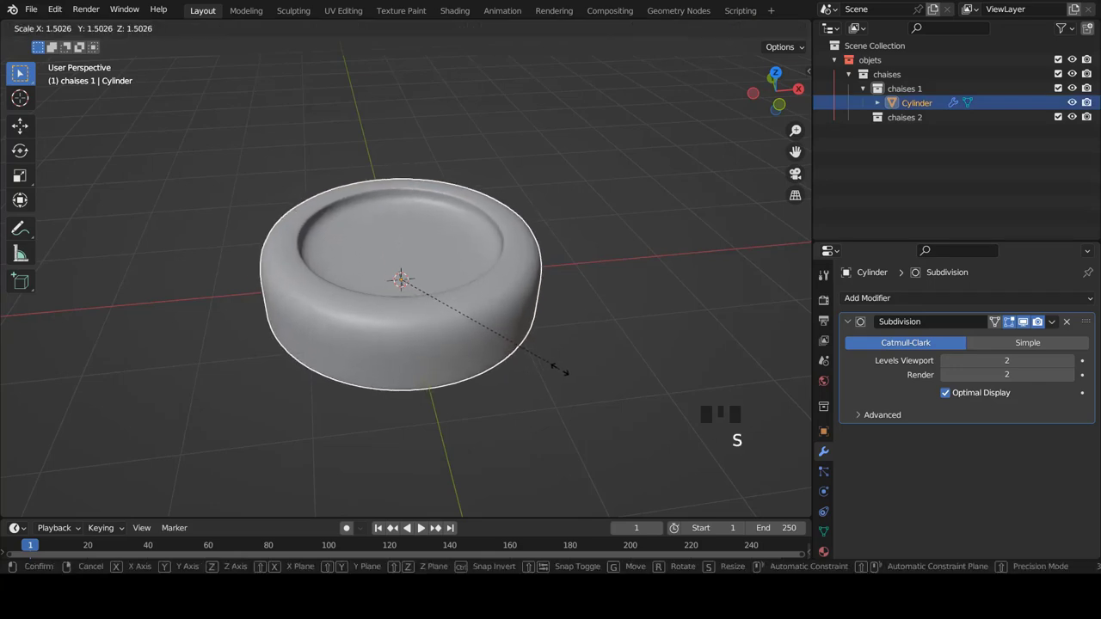
pyautogui.moveTo(536, 320); pyautogui.dragTo(522, 320)
pyautogui.press('KP_1')
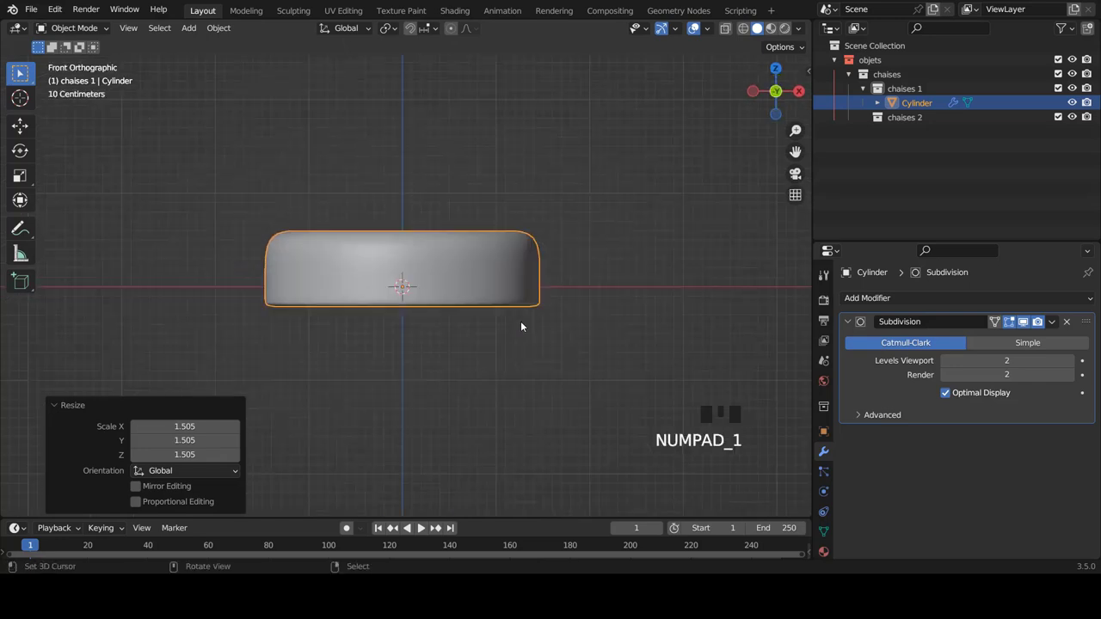
# Step: Add a cube, shrink it to about half size and place it just under the seat's right side
pyautogui.press('shift+a')
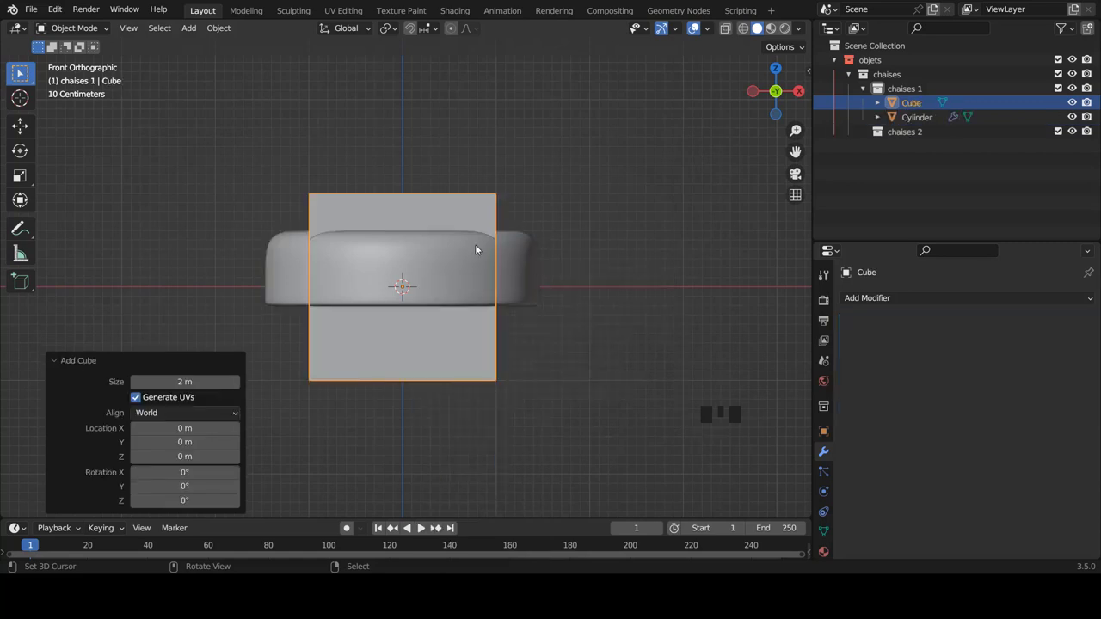
pyautogui.scroll(-3)
pyautogui.press('Tab')
pyautogui.press('g')
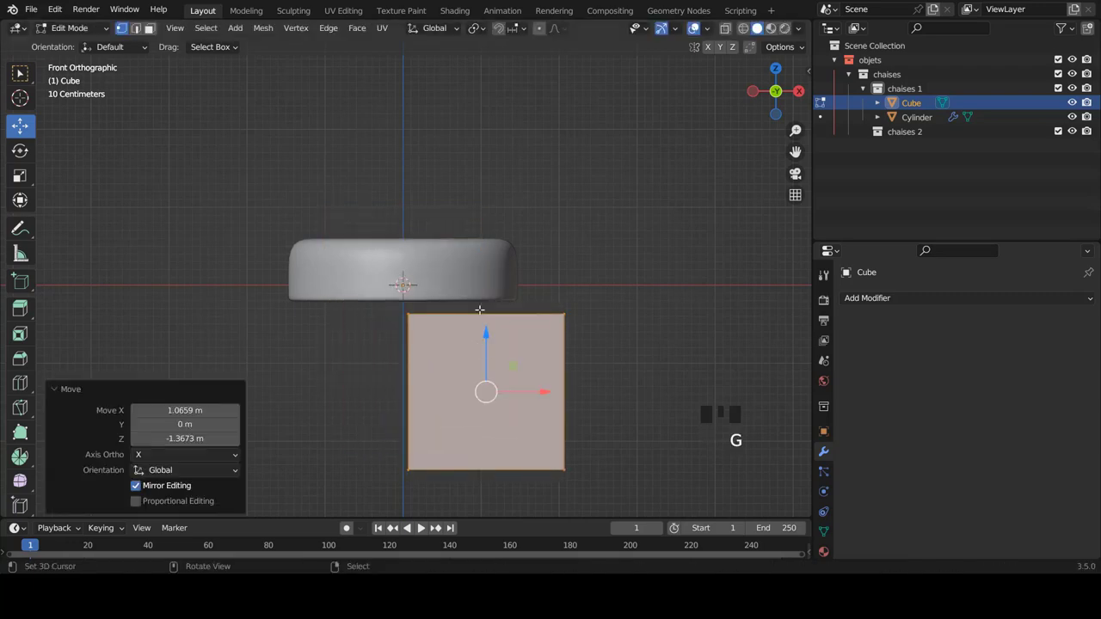
pyautogui.scroll(-3)
pyautogui.press('s')
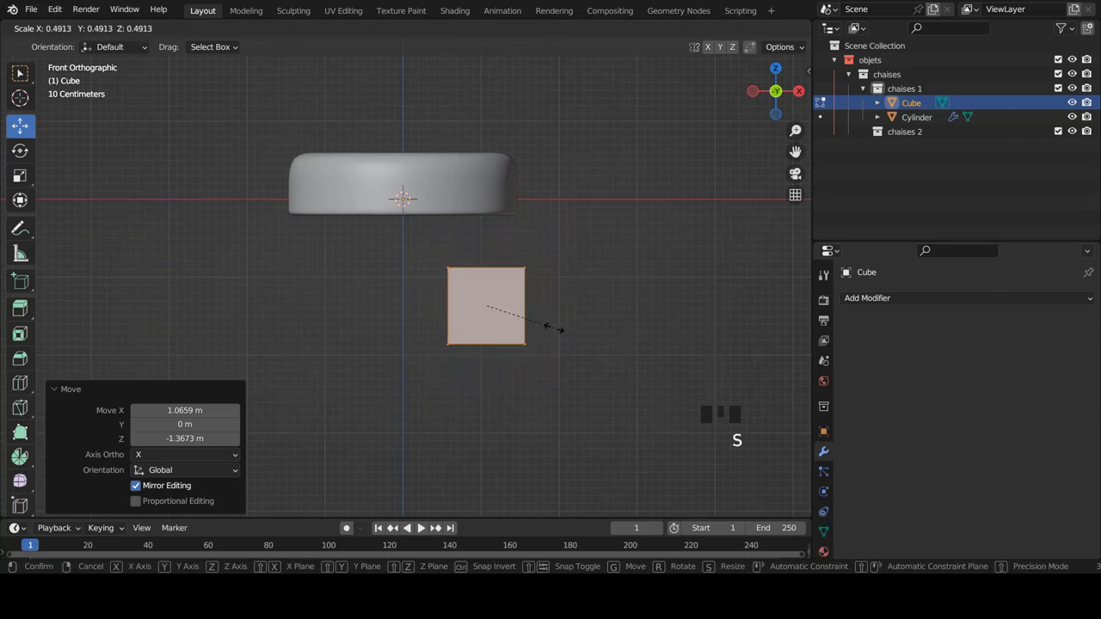
pyautogui.press('g')
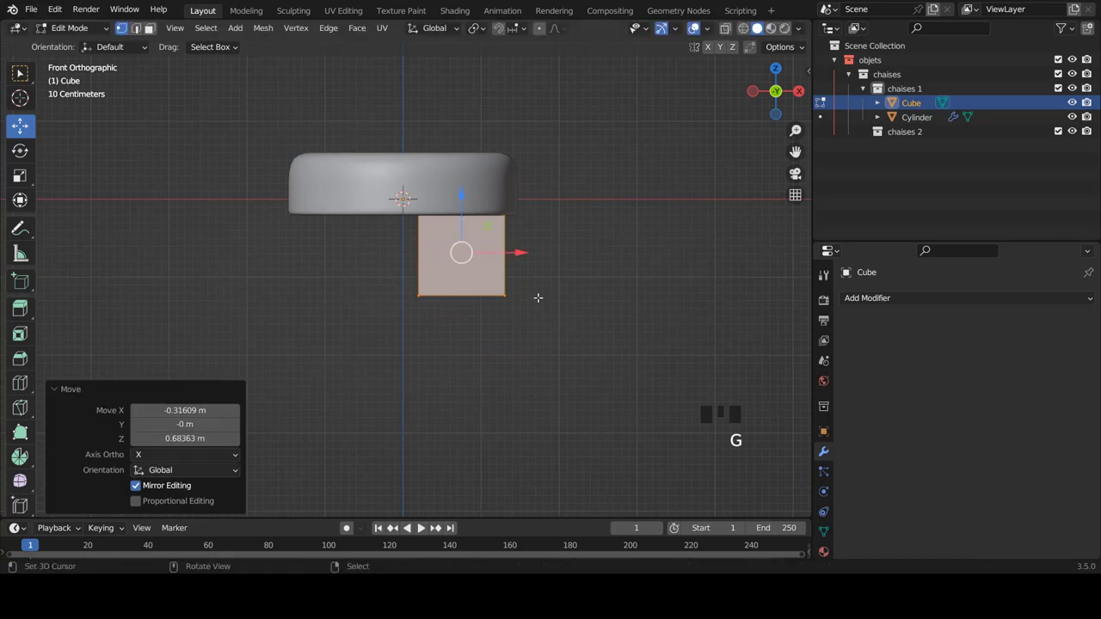
pyautogui.press('z')
pyautogui.scroll(3)
pyautogui.press('s')
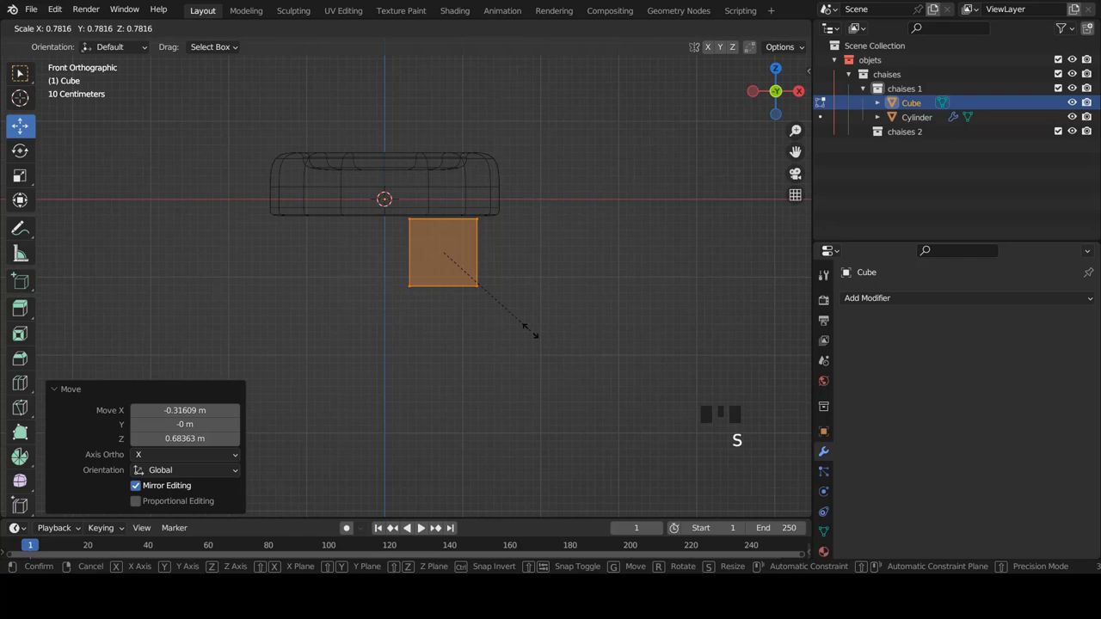
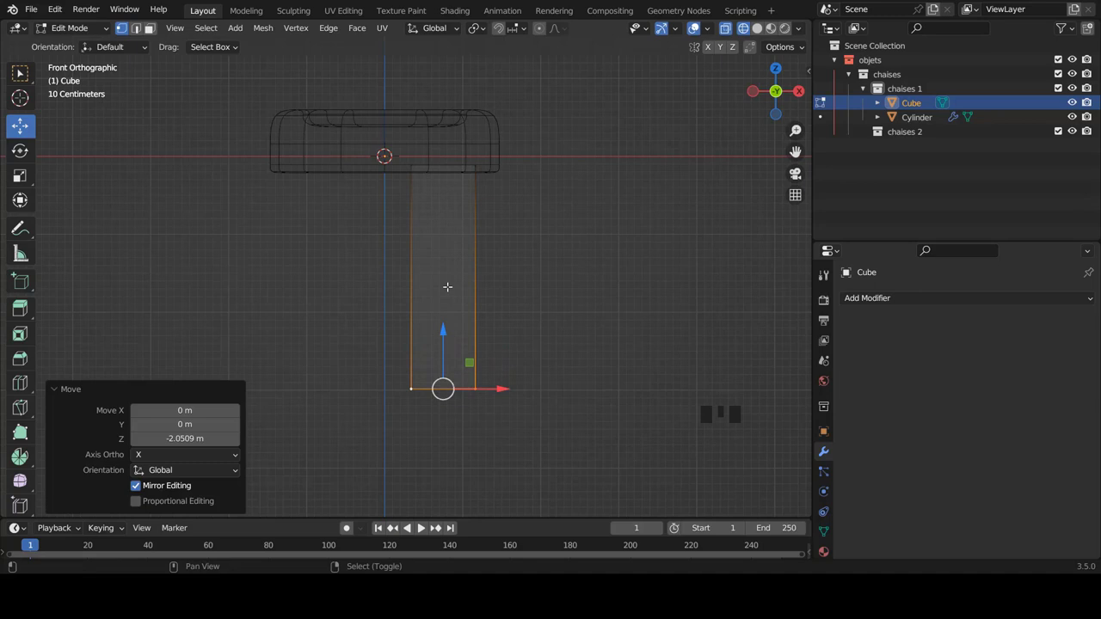
# Step: Extrude the cube into a leg flaring wider at the bottom, straightening its edges in front and side views
pyautogui.scroll(-3)
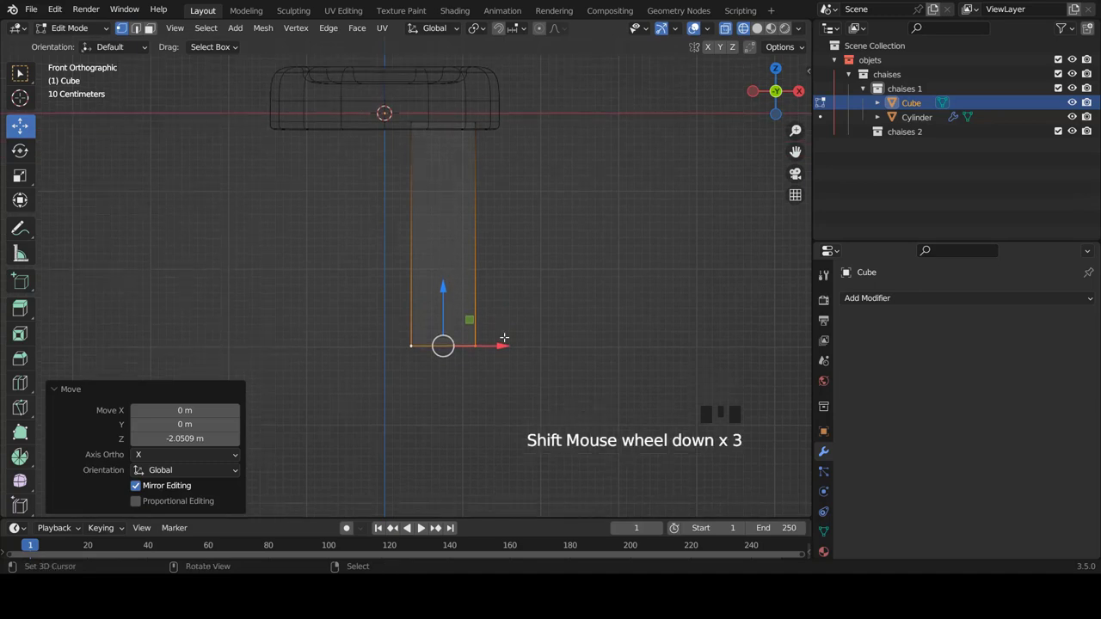
pyautogui.press('s')
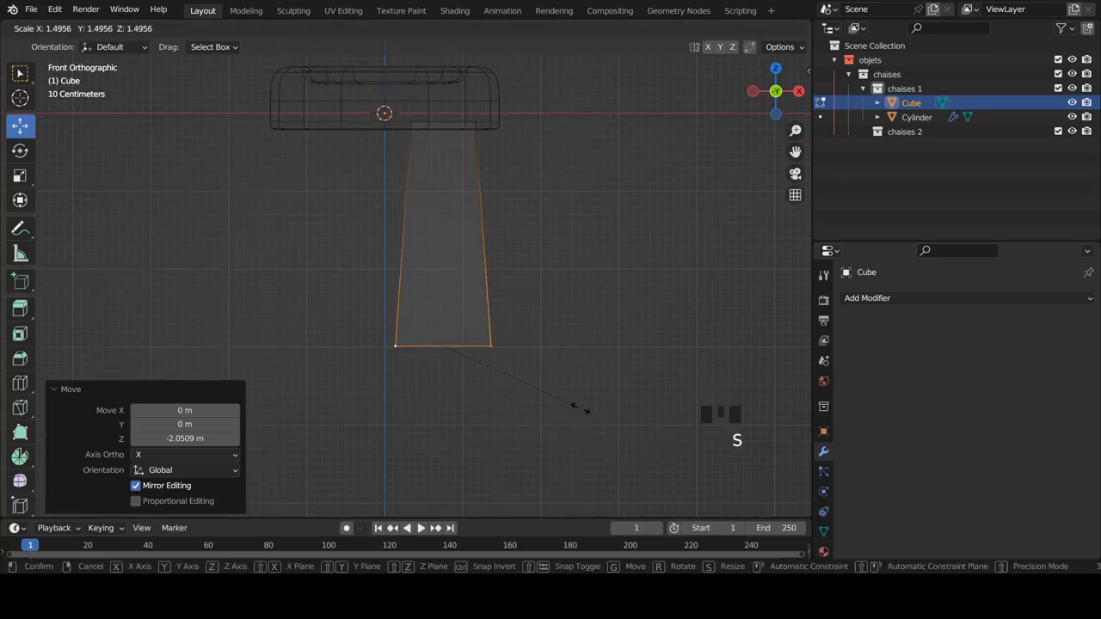
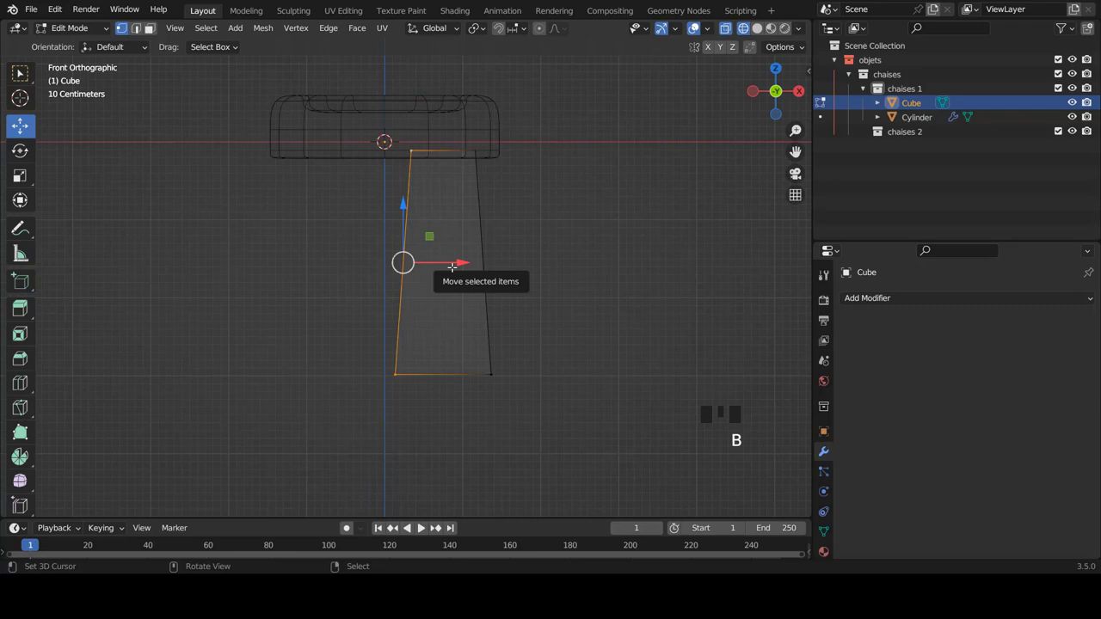
pyautogui.press('s')
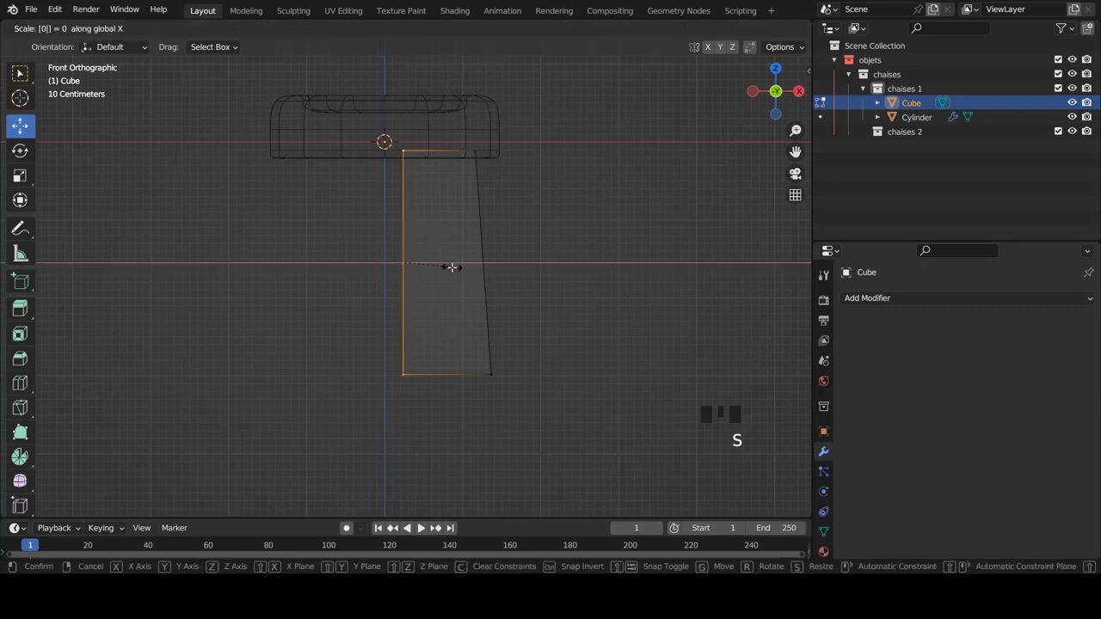
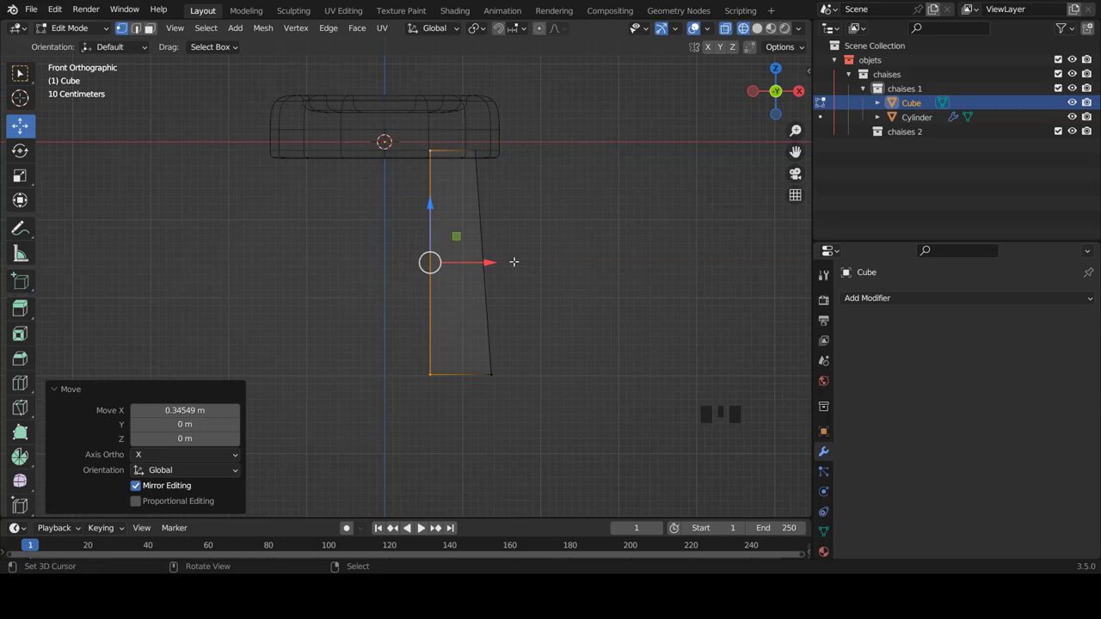
pyautogui.press('KP_3')
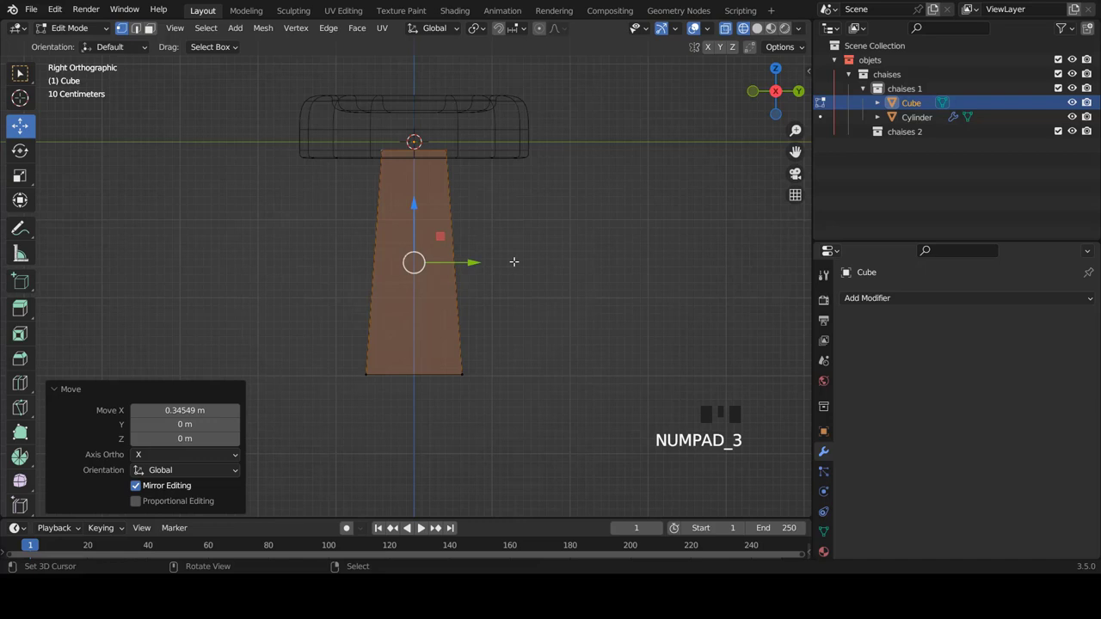
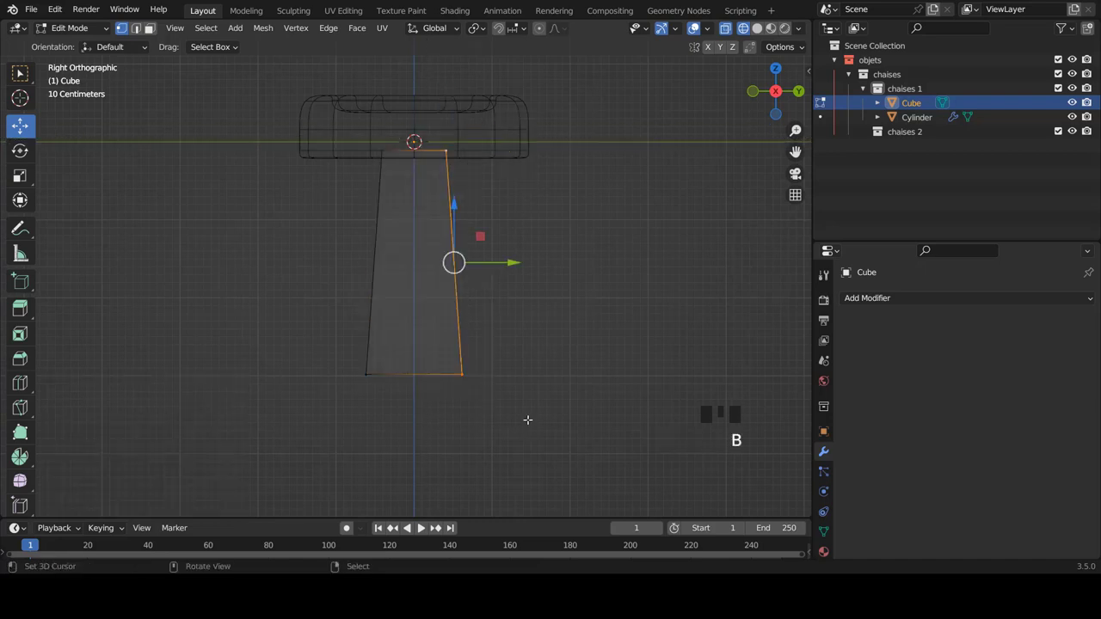
pyautogui.press('s')
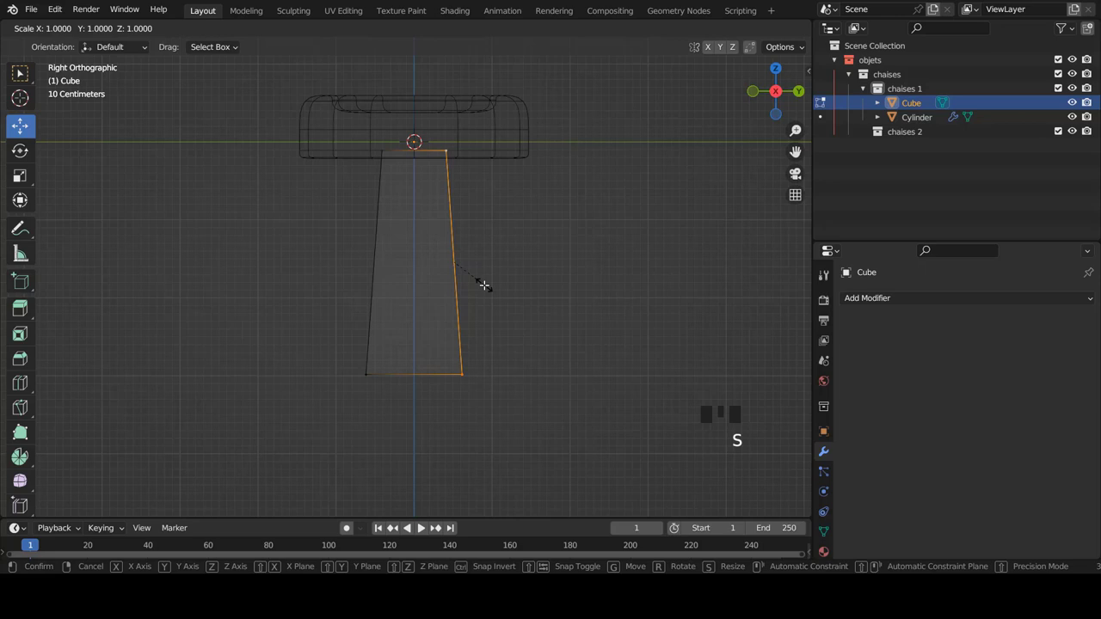
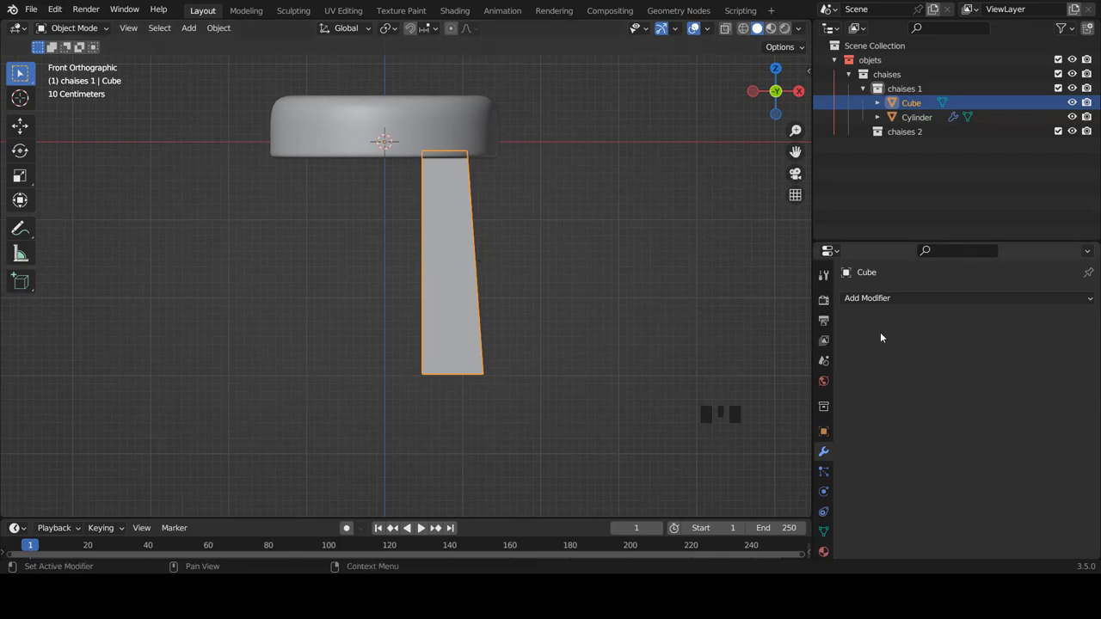
# Step: Give the leg a Bevel modifier at 0.048 m with 4 segments and smooth shading
pyautogui.moveTo(905, 302); pyautogui.dragTo(811, 49)
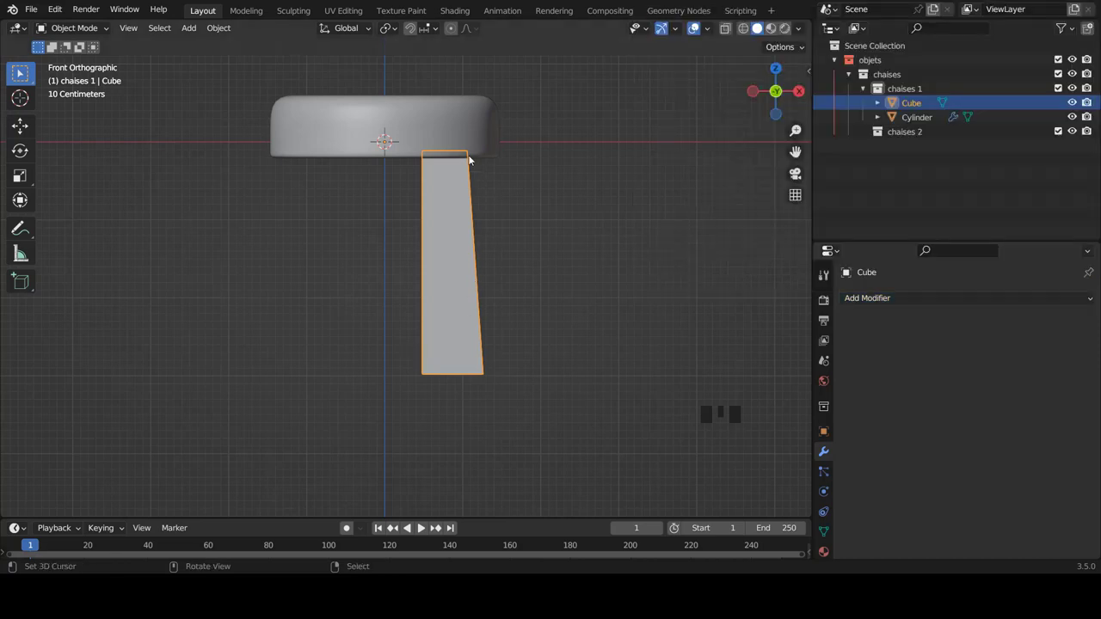
pyautogui.moveTo(865, 300); pyautogui.dragTo(816, 41)
pyautogui.moveTo(540, 313); pyautogui.dragTo(533, 330)
pyautogui.scroll(3)
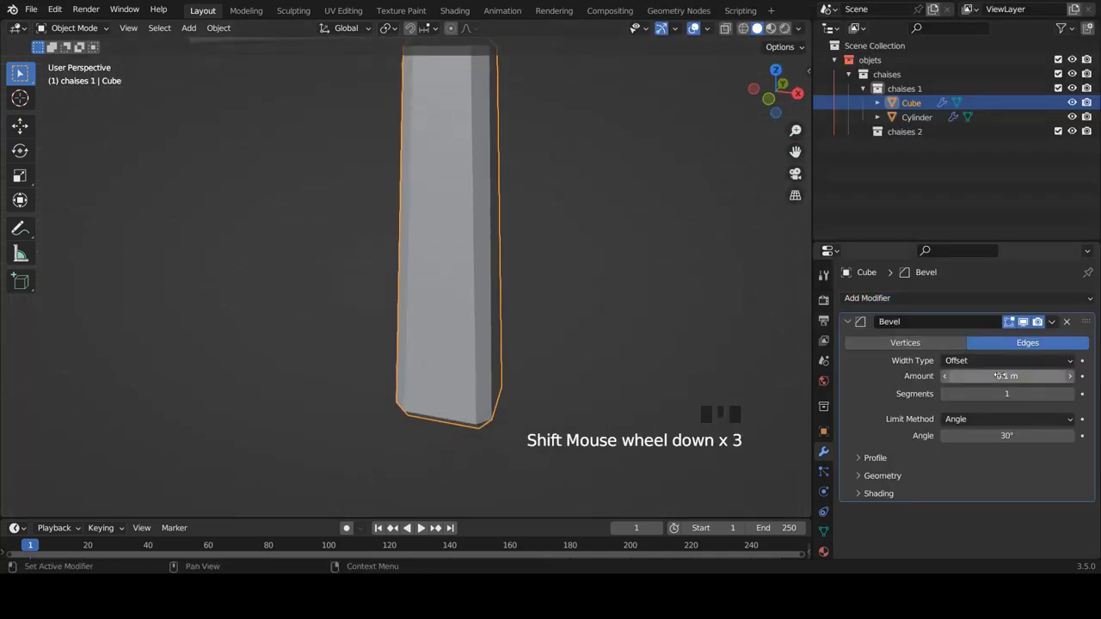
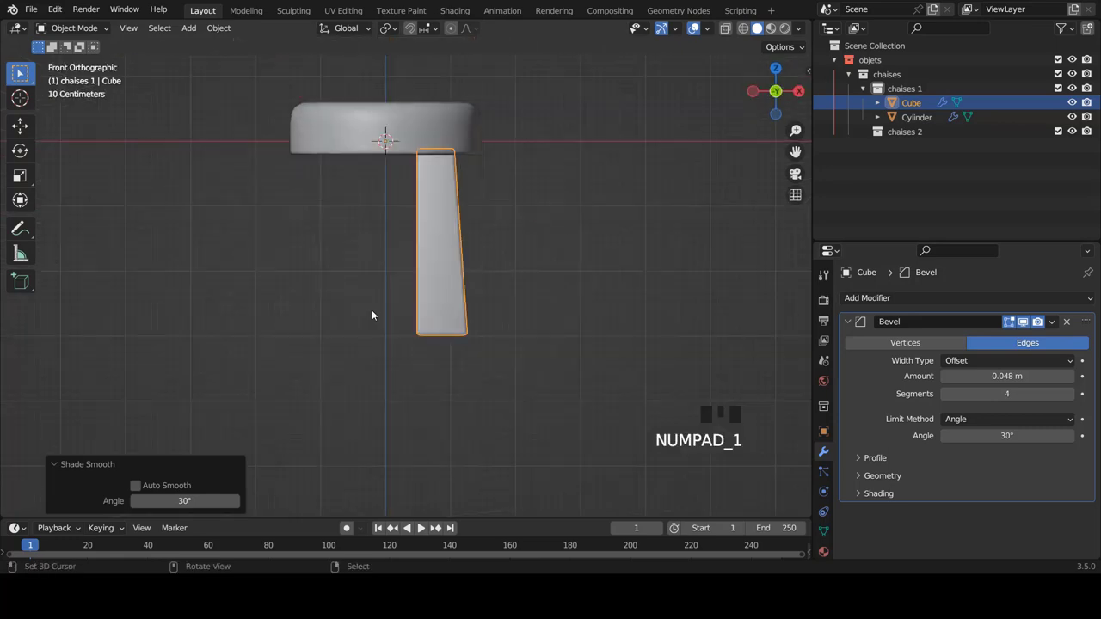
pyautogui.press('a')
pyautogui.rightClick(437, 304)
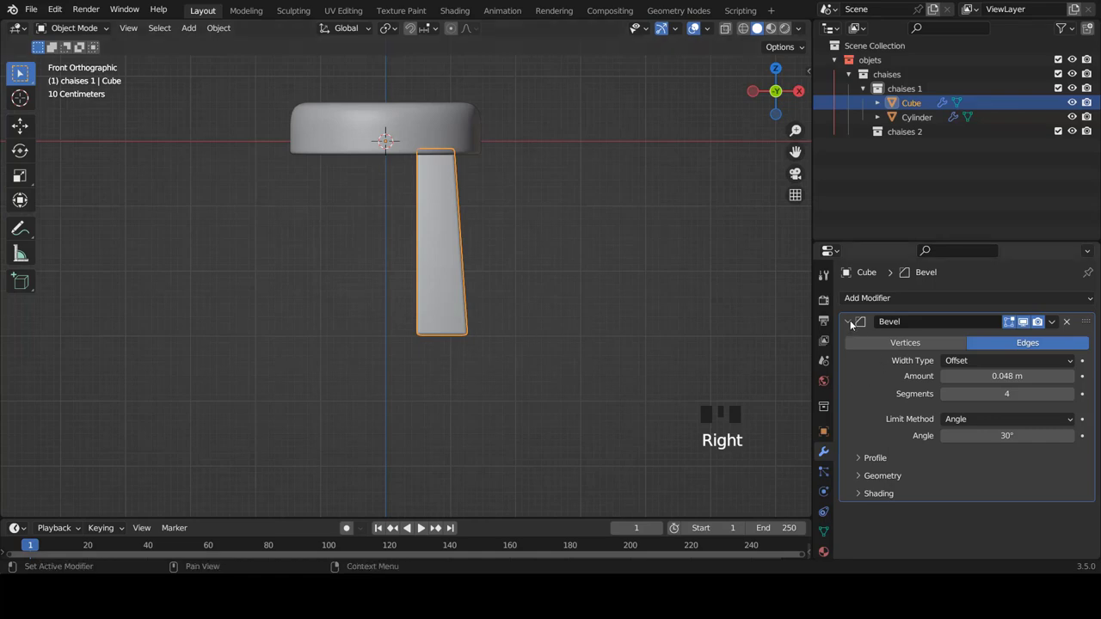
# Step: Add a Mirror modifier on the X axis to create the matching left leg
pyautogui.moveTo(853, 324); pyautogui.dragTo(471, 236)
pyautogui.scroll(-3)
pyautogui.scroll(3)
# Step: Extend the Mirror modifier to the Y axis and move the leg outward along X in front view
pyautogui.press('KP_3')
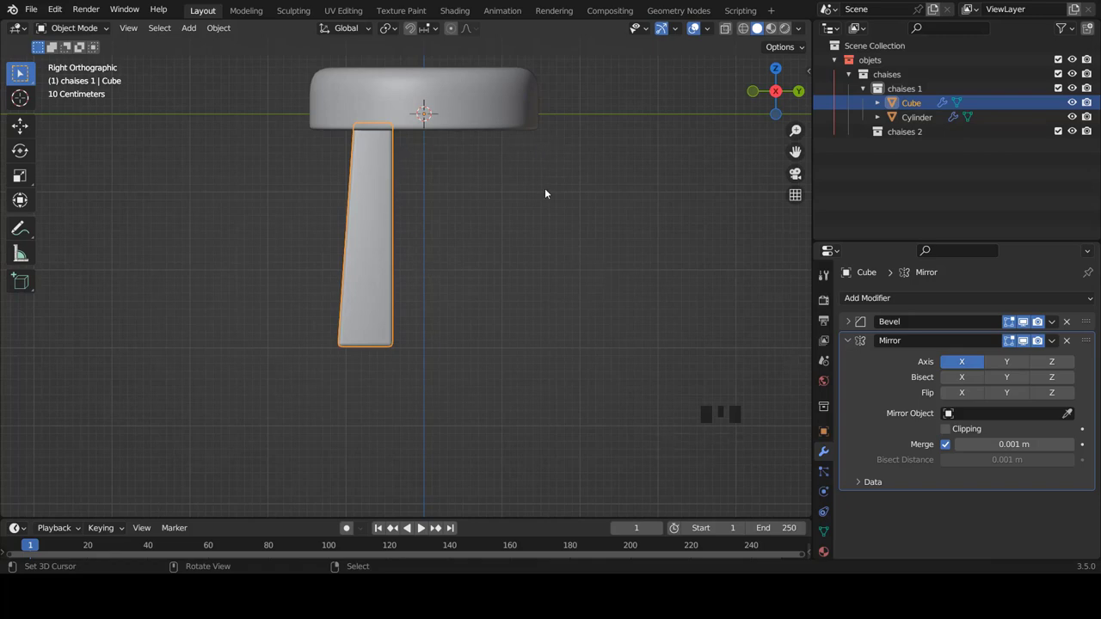
pyautogui.click(1014, 361)
pyautogui.press('a')
pyautogui.scroll(-3)
pyautogui.moveTo(381, 209); pyautogui.dragTo(556, 284)
pyautogui.press('KP_1')
pyautogui.scroll(3)
pyautogui.rightClick(486, 222)
pyautogui.press('Tab')
pyautogui.press('z')
pyautogui.scroll(3)
pyautogui.scroll(3)
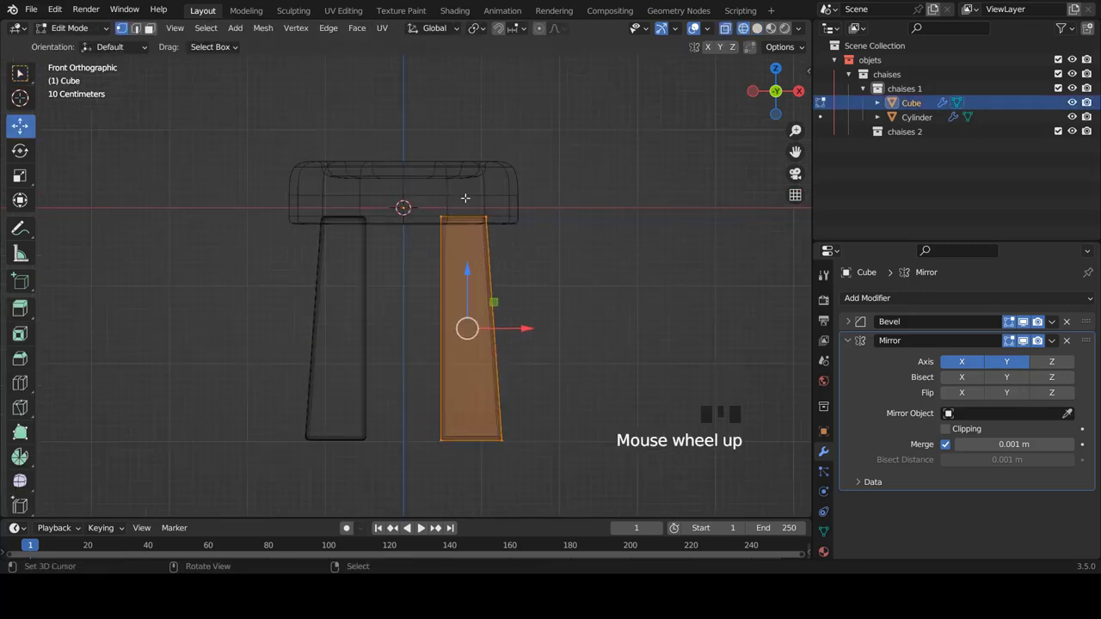
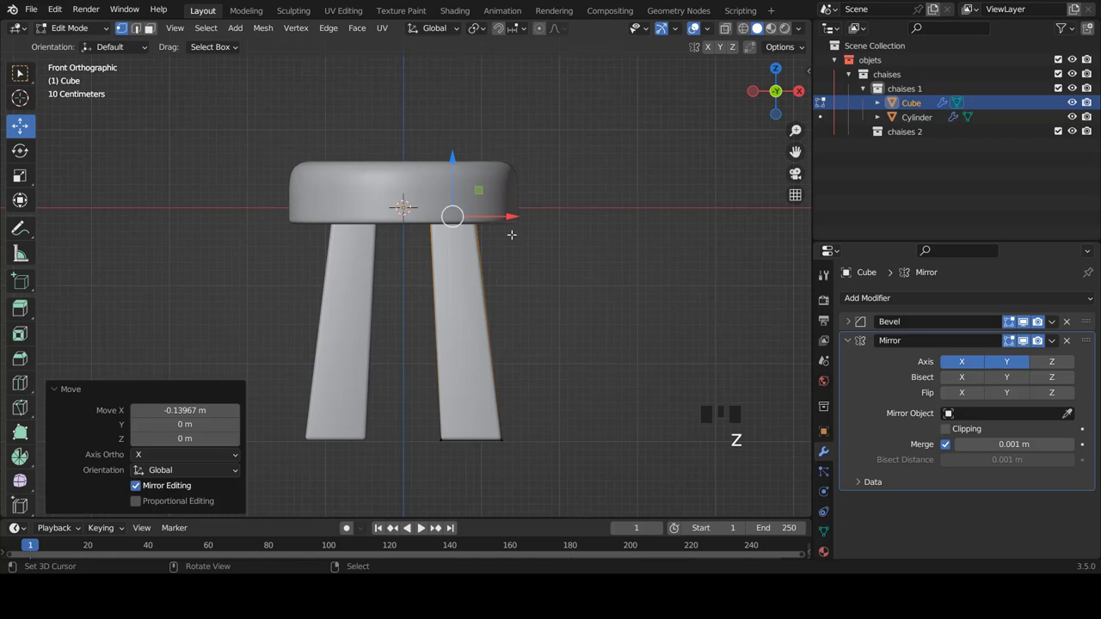
pyautogui.press('Tab')
# Step: Move the leg outward along Y in side view, then check the four splayed legs from the front
pyautogui.press('a')
pyautogui.scroll(-3)
pyautogui.press('KP_3')
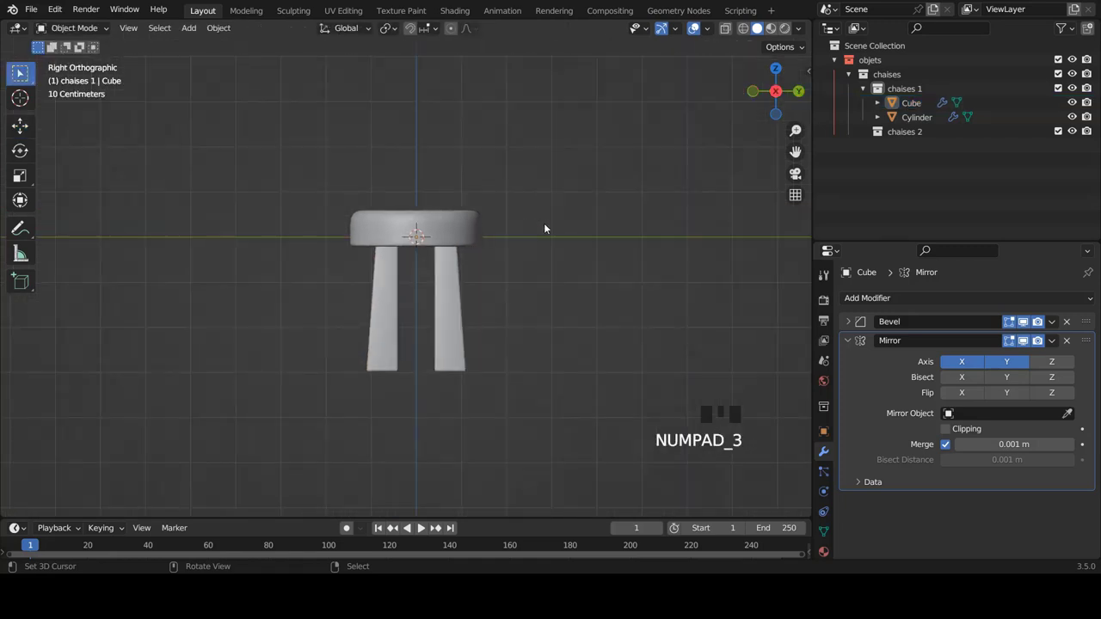
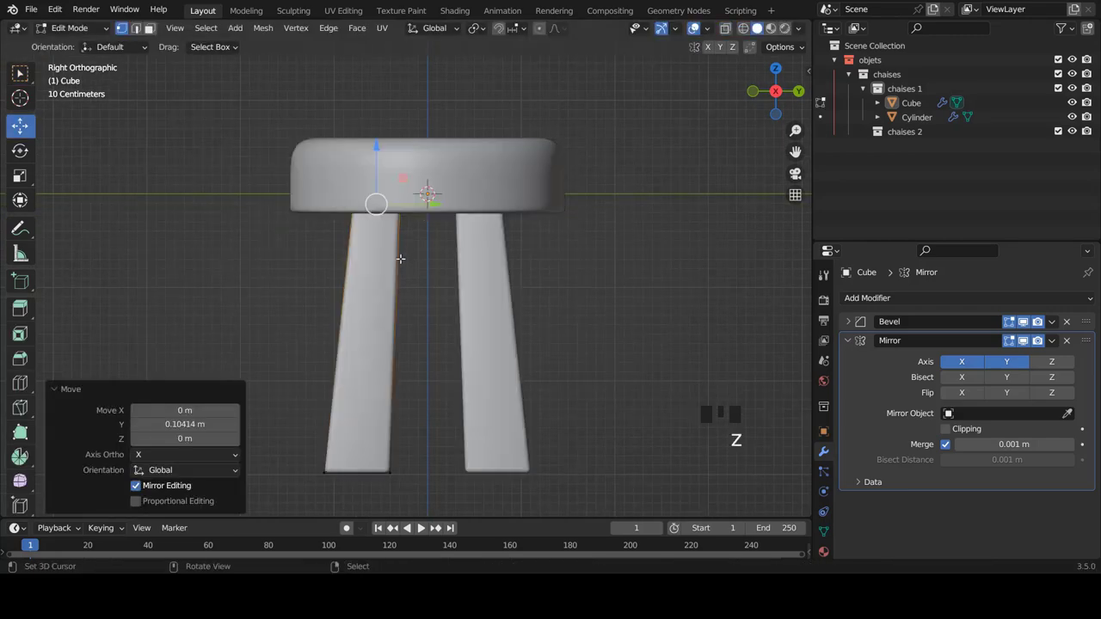
pyautogui.press('KP_1')
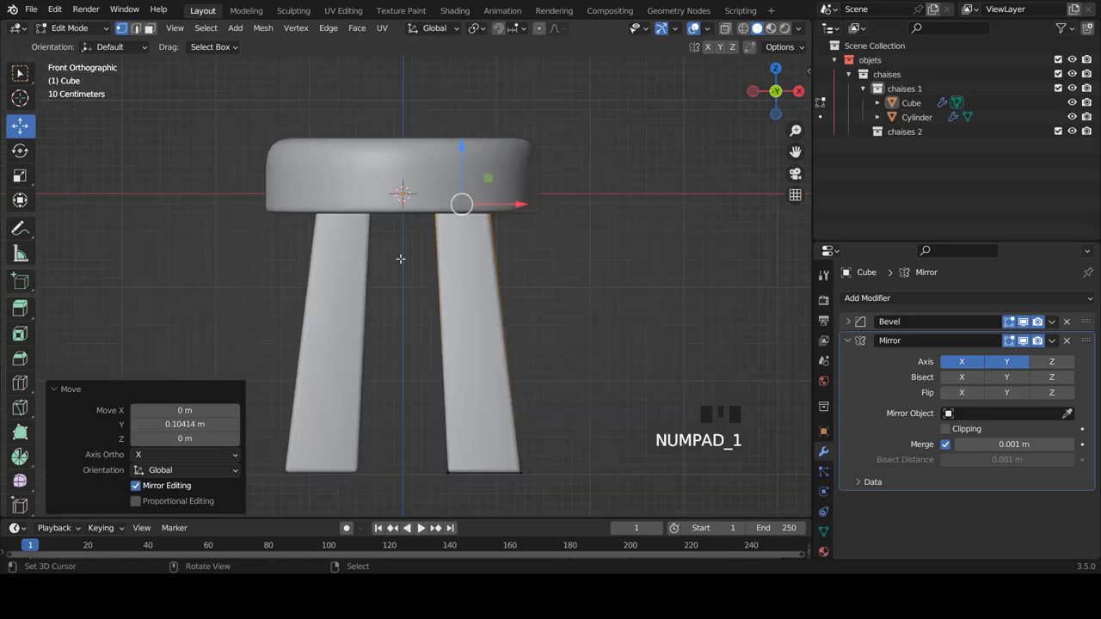
pyautogui.press('Tab')
pyautogui.scroll(-3)
pyautogui.moveTo(515, 273); pyautogui.dragTo(555, 261)
pyautogui.press('KP_1')
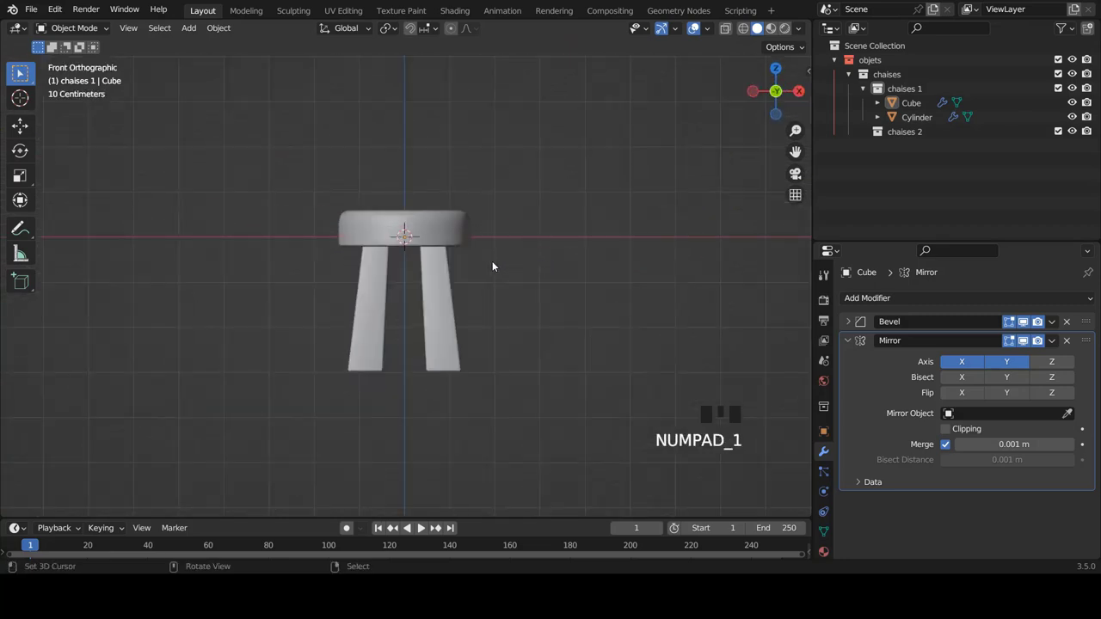
pyautogui.scroll(-3)
pyautogui.scroll(3)
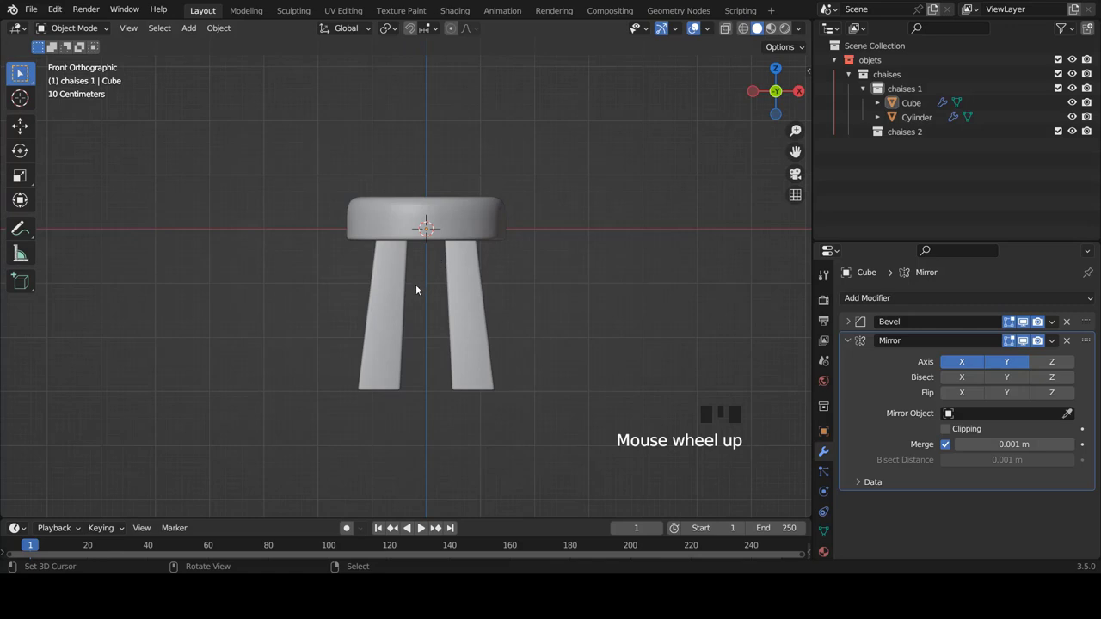
pyautogui.scroll(3)
pyautogui.scroll(-3)
pyautogui.moveTo(436, 344); pyautogui.dragTo(536, 349)
pyautogui.press('KP_1')
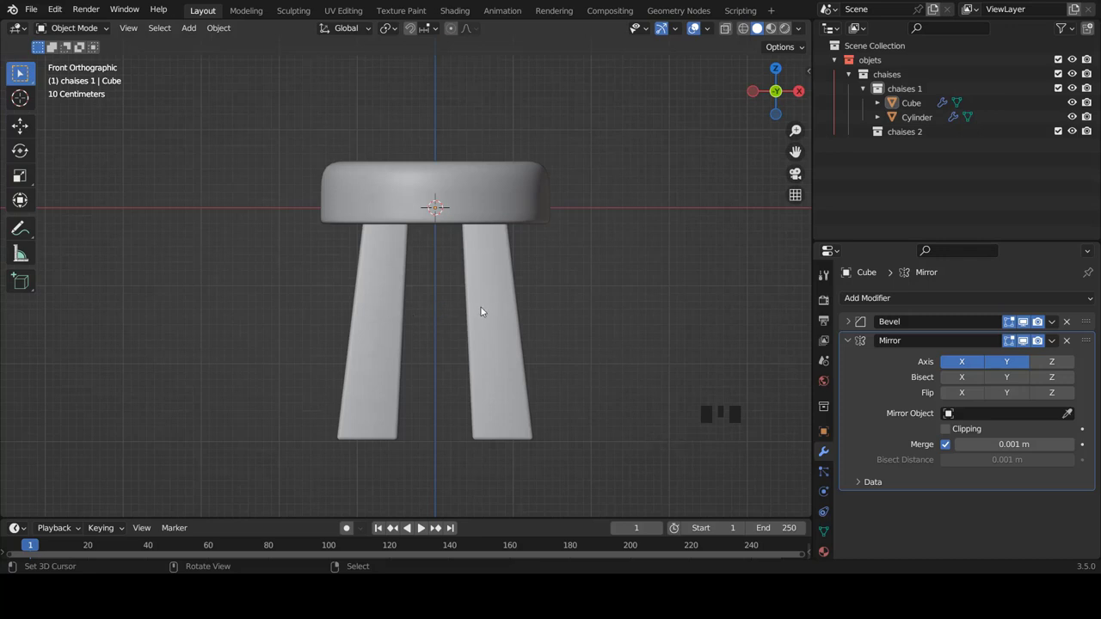
# Step: Add a new cube and scale it down into a small box sized for a crossbar
pyautogui.press('shift+a')
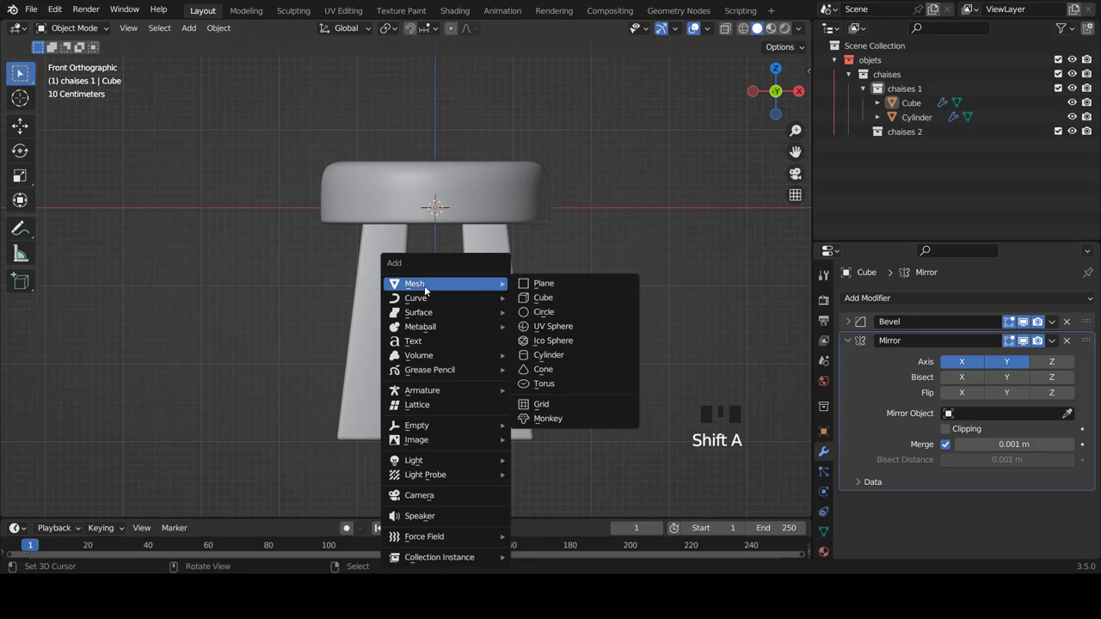
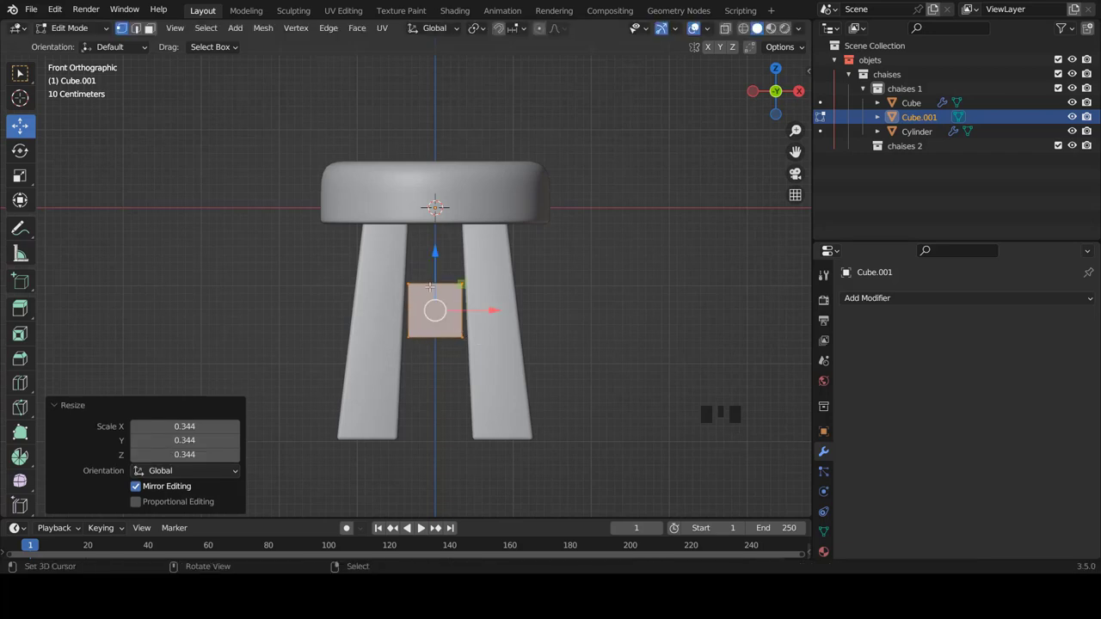
pyautogui.scroll(3)
pyautogui.scroll(-3)
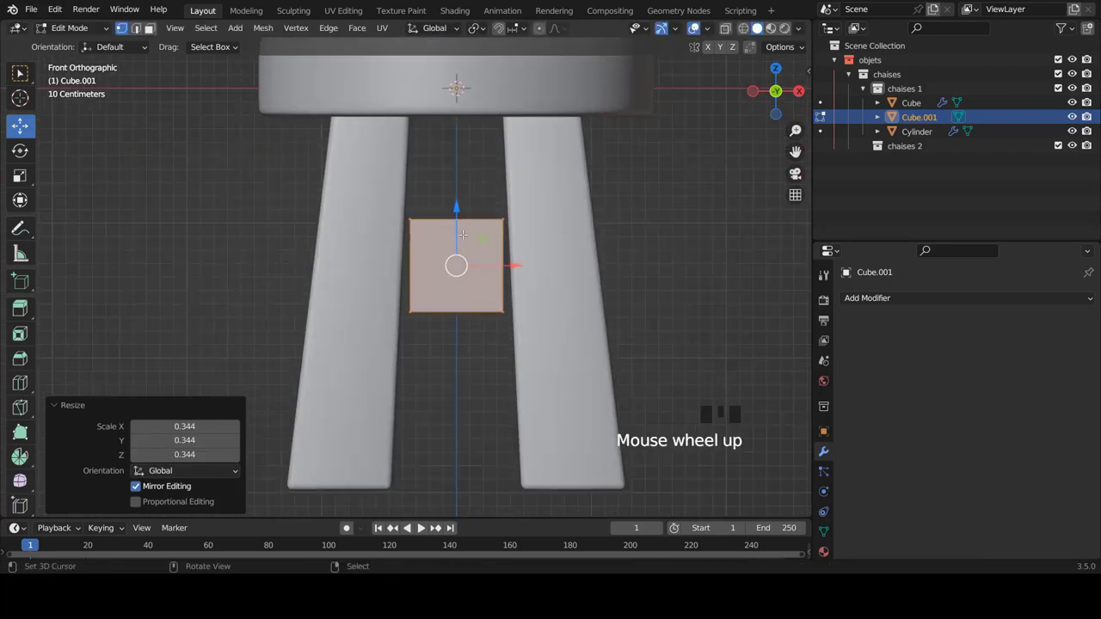
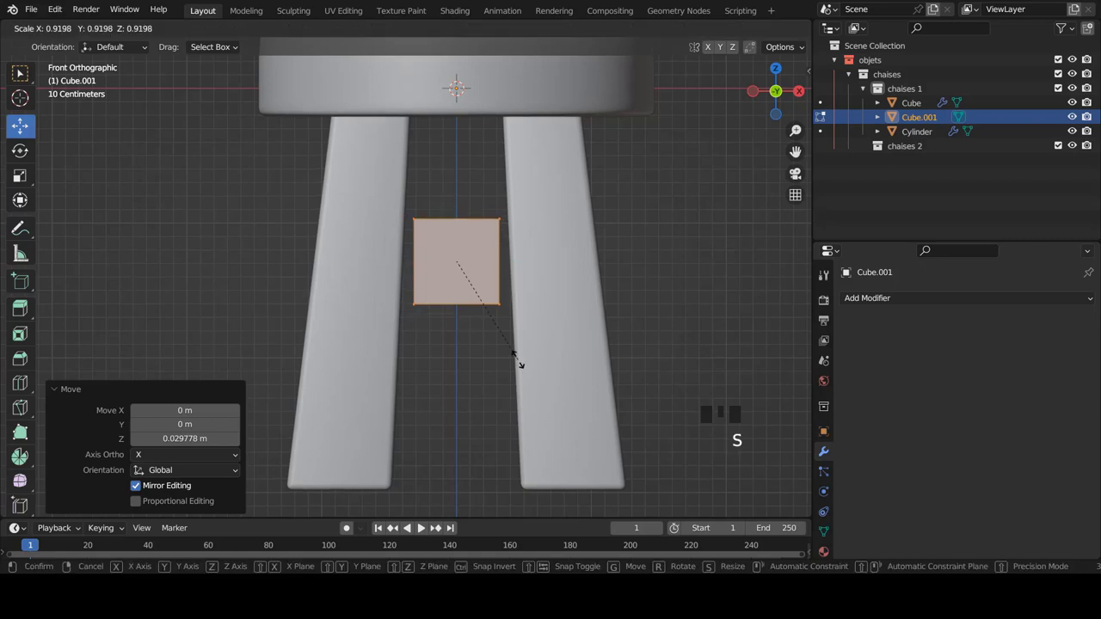
pyautogui.press('s')
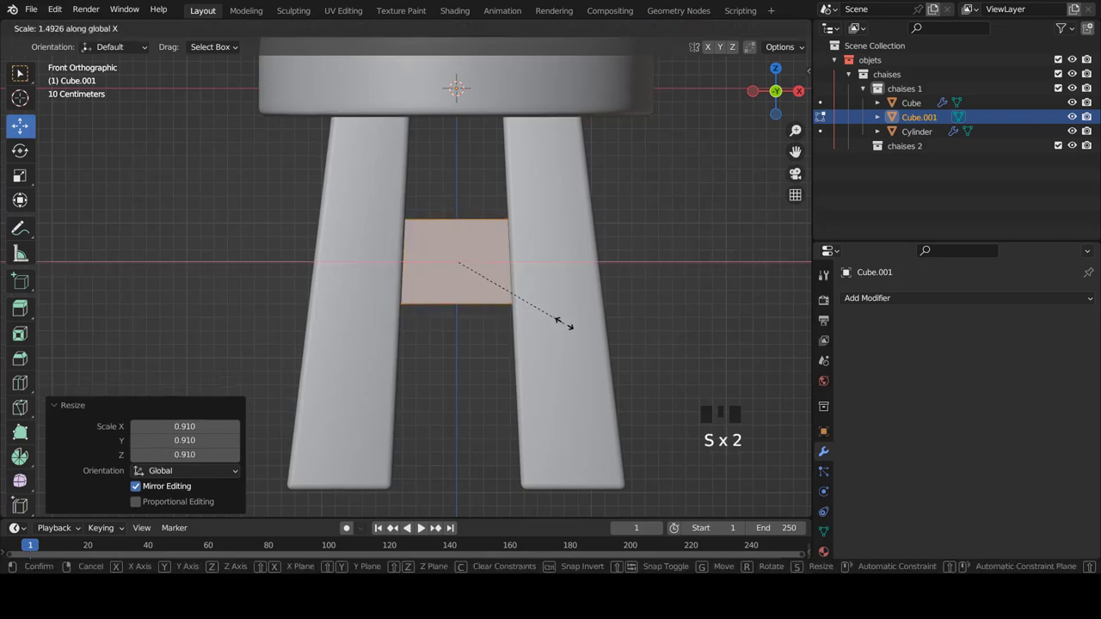
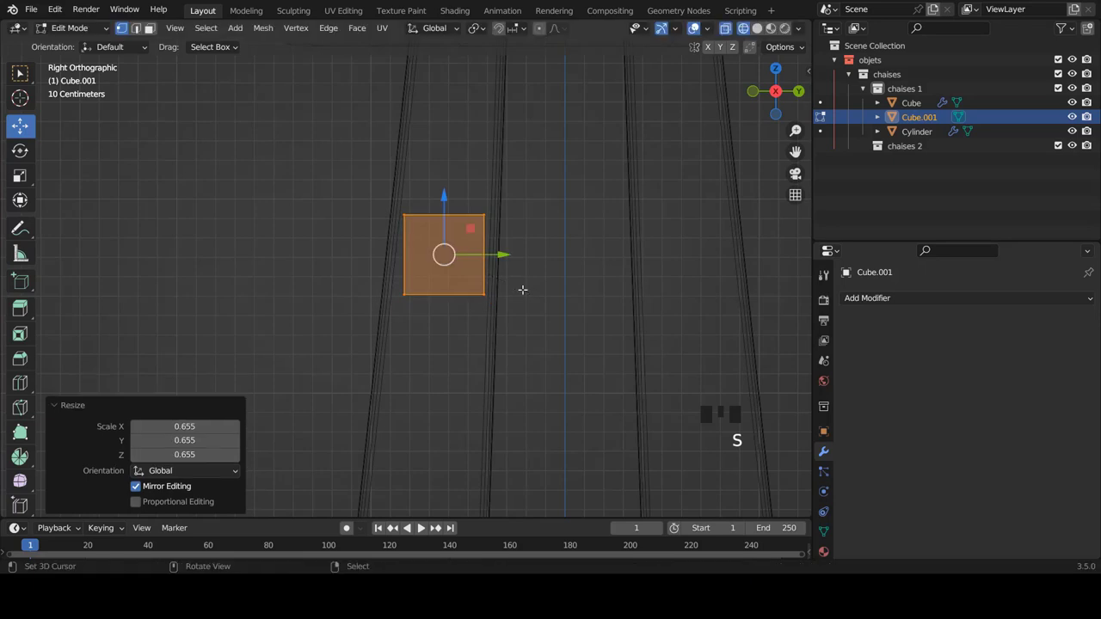
# Step: In front view, widen the box along X so it spans the gap between two legs
pyautogui.press('KP_1')
pyautogui.press('z')
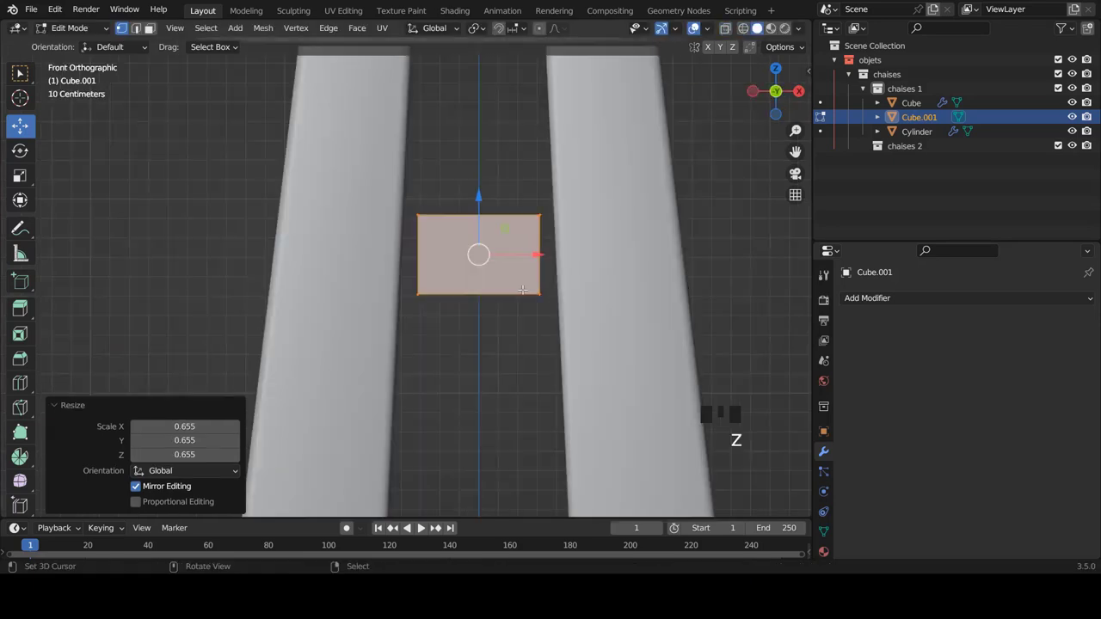
pyautogui.press('s')
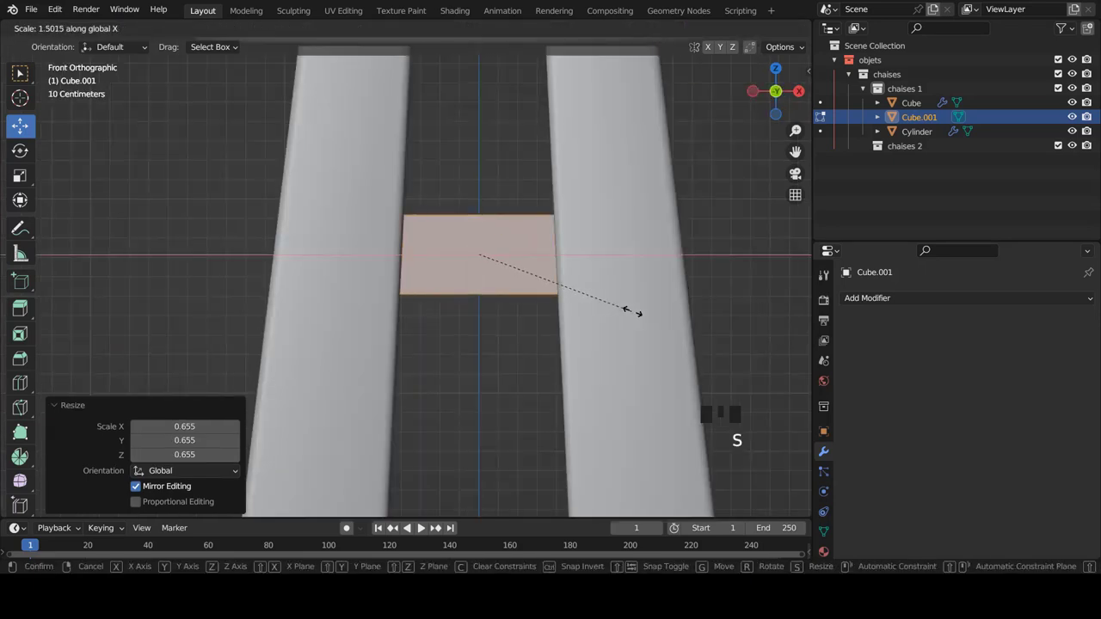
pyautogui.press('Tab')
pyautogui.press('a')
# Step: Orbit and zoom around the stool to inspect the crossbar's fit between the legs
pyautogui.scroll(-3)
pyautogui.scroll(-3)
pyautogui.scroll(3)
pyautogui.moveTo(534, 280); pyautogui.dragTo(476, 321)
pyautogui.scroll(3)
pyautogui.rightClick(494, 245)
pyautogui.scroll(3)
pyautogui.rightClick(538, 227)
pyautogui.rightClick(418, 225)
pyautogui.moveTo(878, 303); pyautogui.dragTo(813, 42)
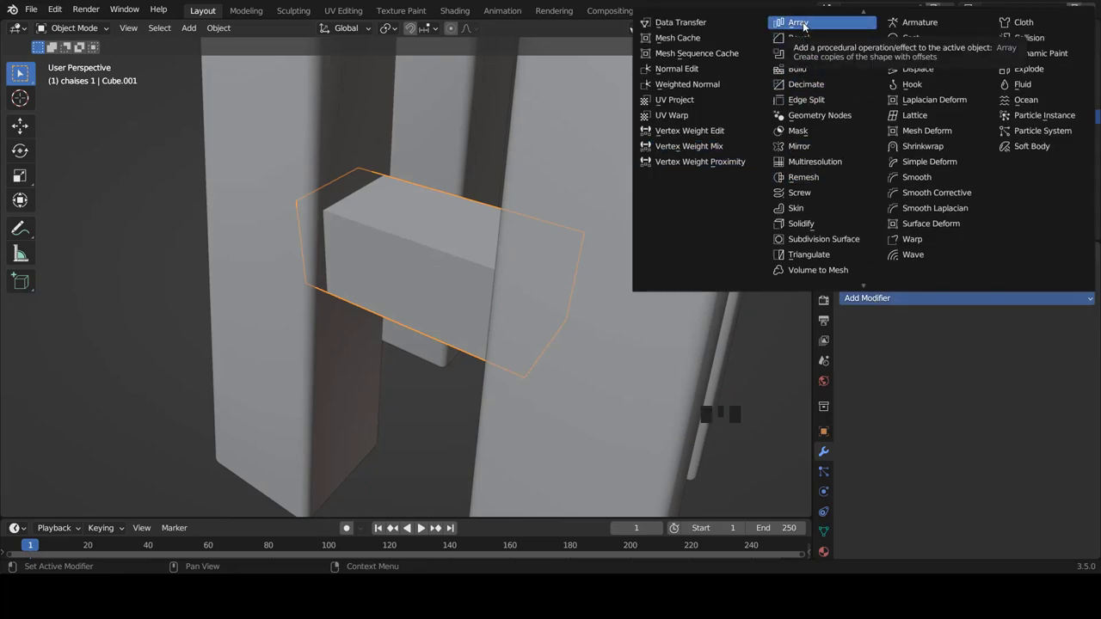
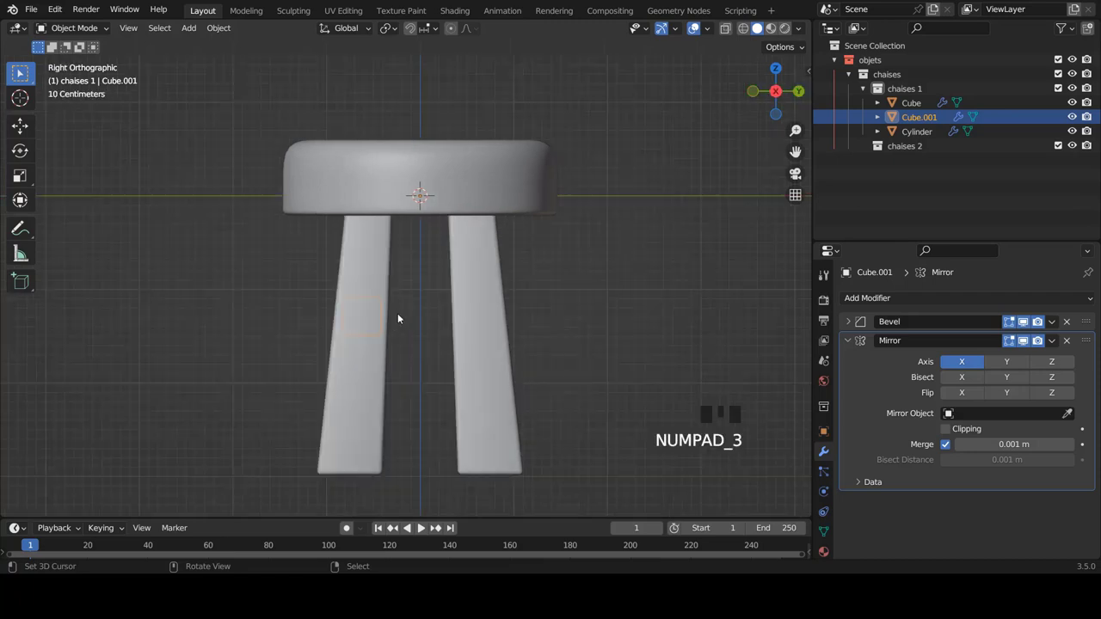
# Step: Switch the crossbar's Mirror axis from X to Y so a second stretcher joins the opposite legs
pyautogui.moveTo(482, 342); pyautogui.dragTo(343, 310)
pyautogui.rightClick(343, 310)
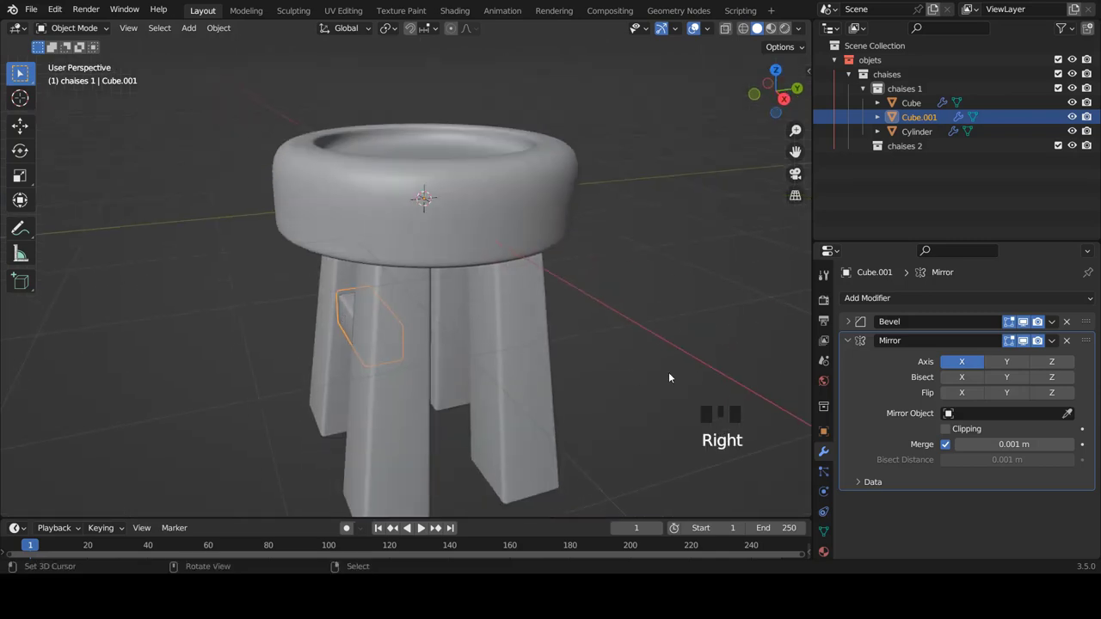
pyautogui.click(961, 362)
pyautogui.click(1017, 363)
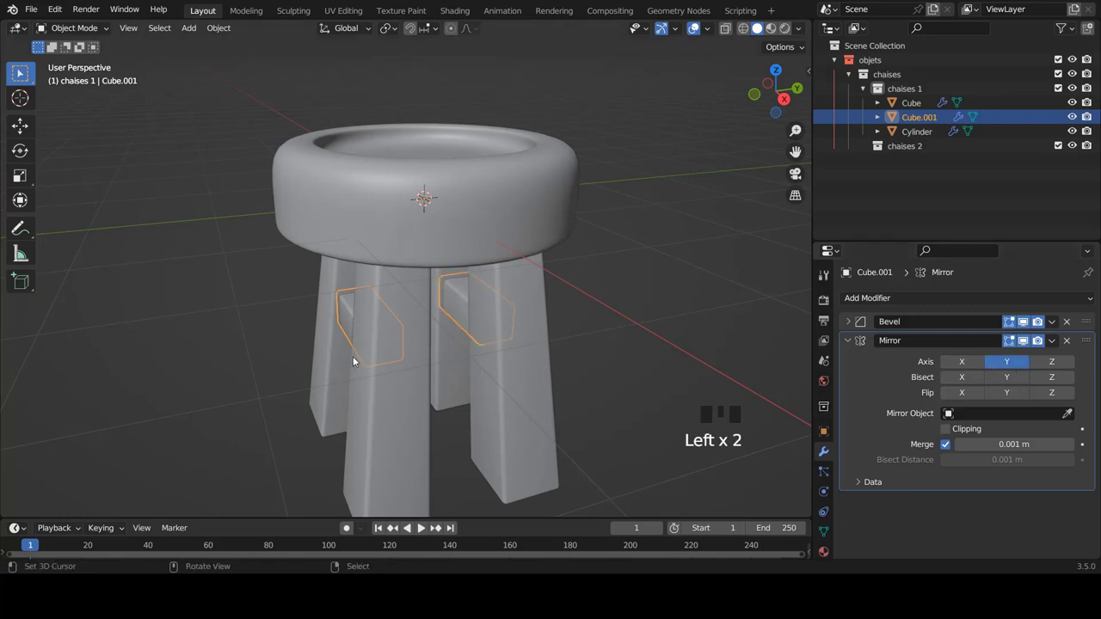
pyautogui.moveTo(334, 351); pyautogui.dragTo(301, 350)
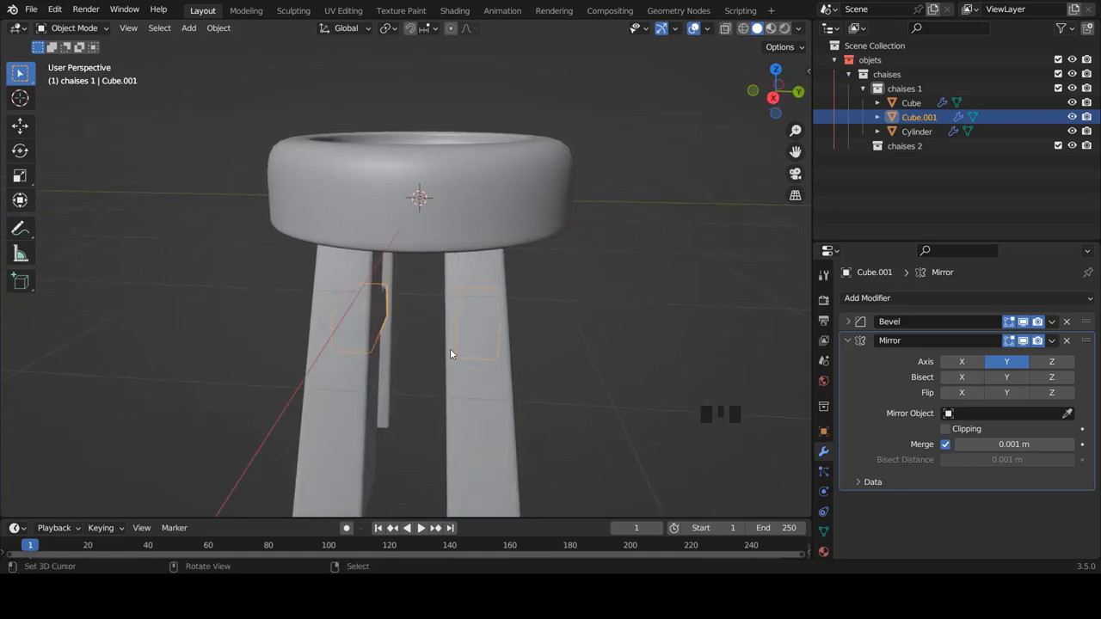
pyautogui.moveTo(423, 329); pyautogui.dragTo(417, 326)
# Step: In front view, duplicate the crossbar and rotate the copy 90 degrees around Z
pyautogui.press('KP_1')
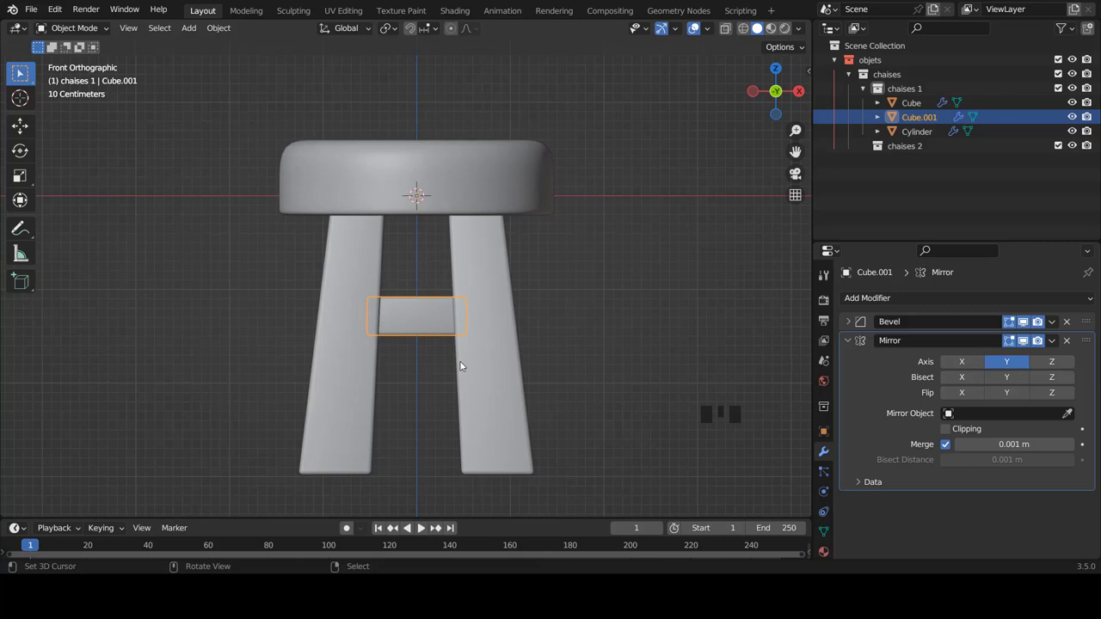
pyautogui.press('shift+d')
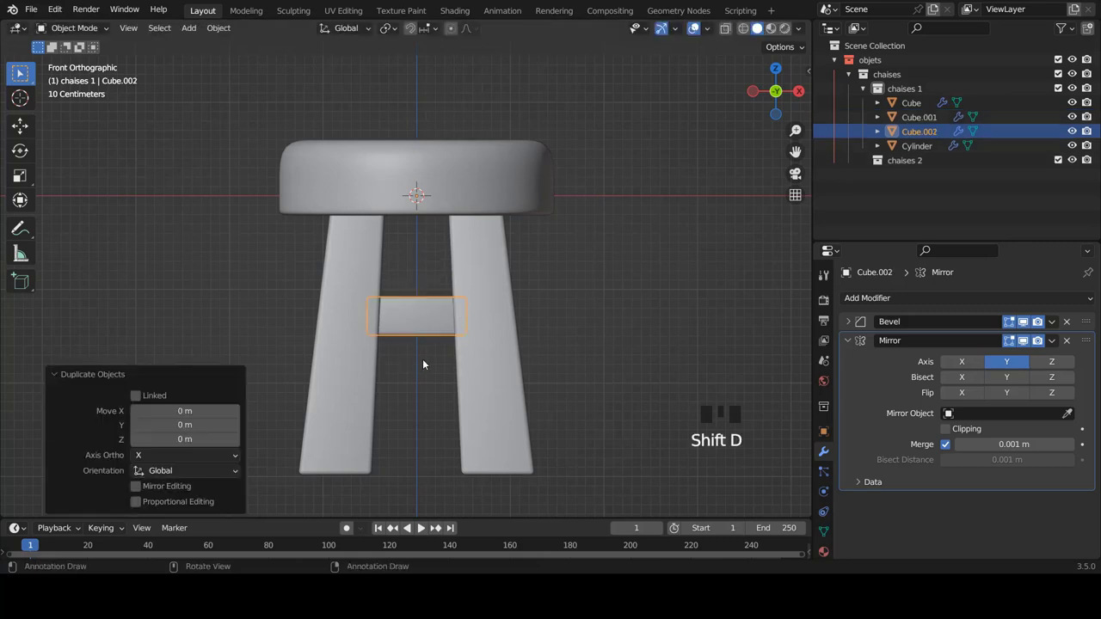
pyautogui.press('r')
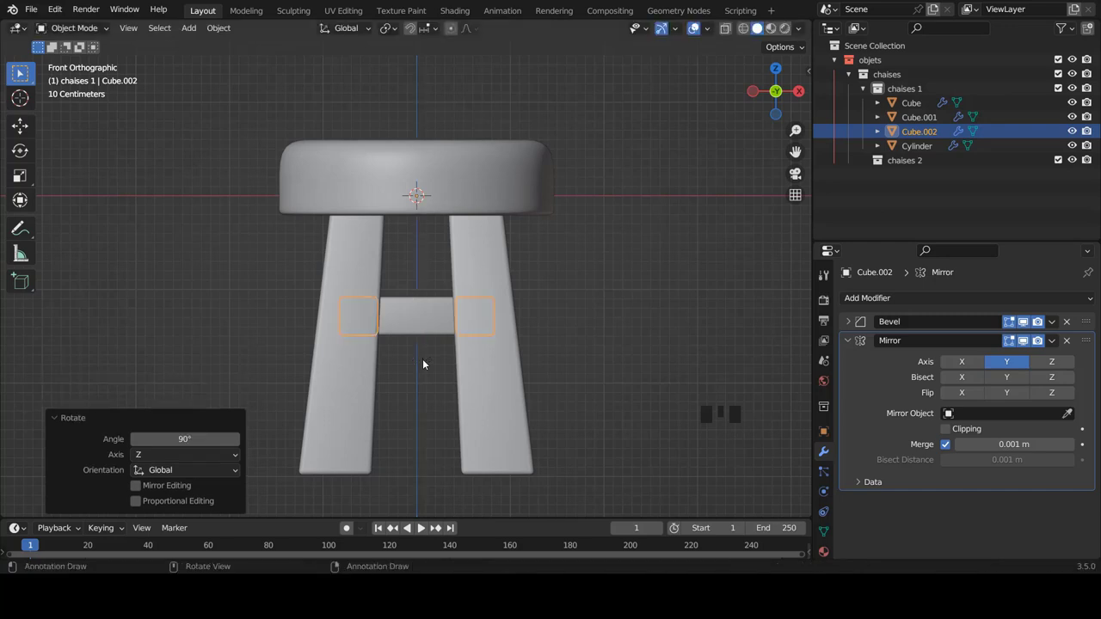
pyautogui.scroll(-3)
pyautogui.moveTo(547, 337); pyautogui.dragTo(451, 336)
pyautogui.press('a')
pyautogui.moveTo(436, 322); pyautogui.dragTo(447, 332)
# Step: Check the rotated crossbars from front and right views, zooming to inspect the joins
pyautogui.scroll(3)
pyautogui.rightClick(416, 331)
pyautogui.scroll(-3)
pyautogui.scroll(3)
pyautogui.scroll(3)
pyautogui.press('KP_1')
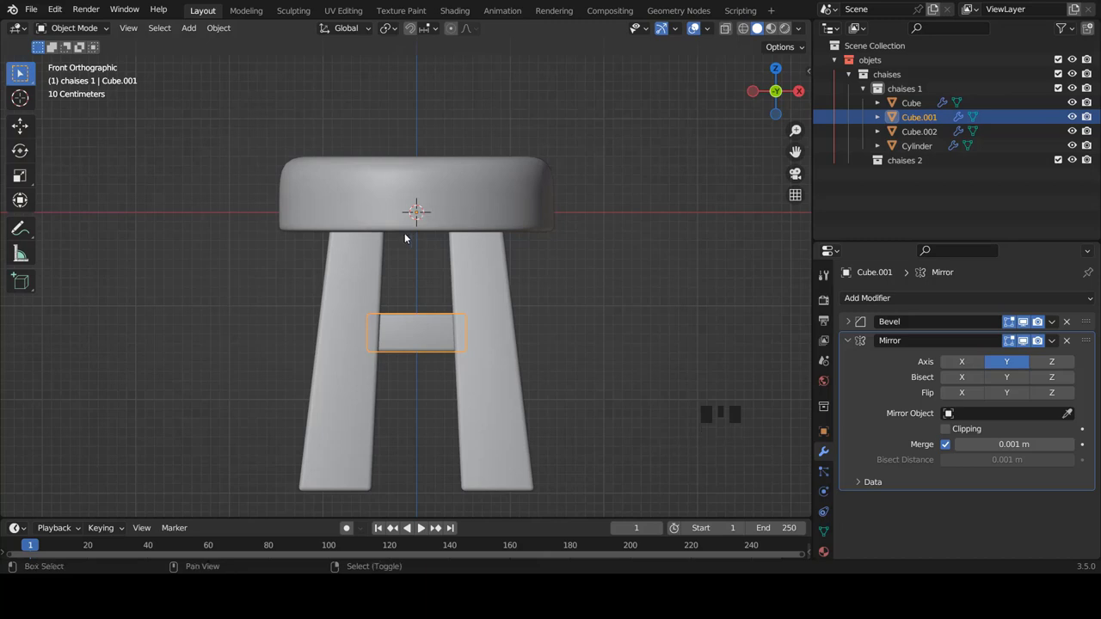
pyautogui.scroll(3)
pyautogui.scroll(3)
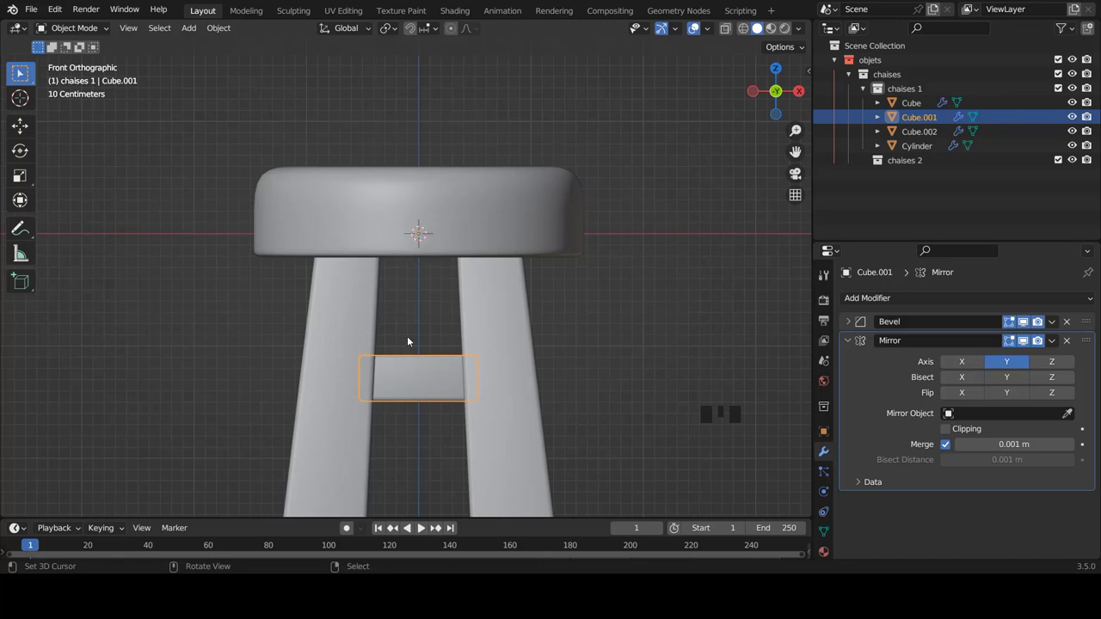
pyautogui.press('KP_3')
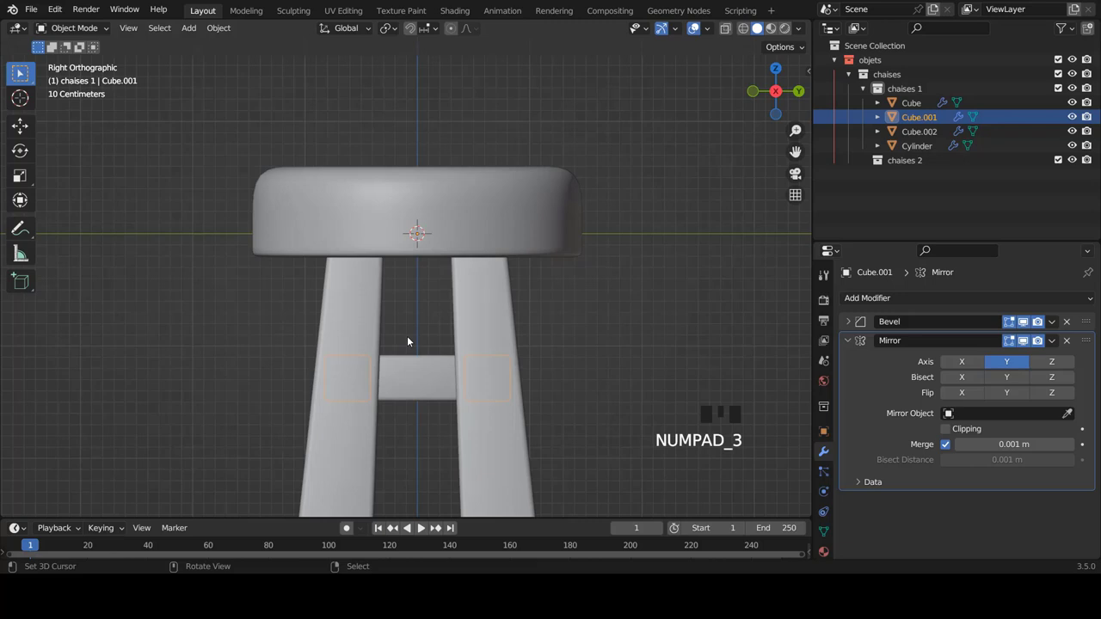